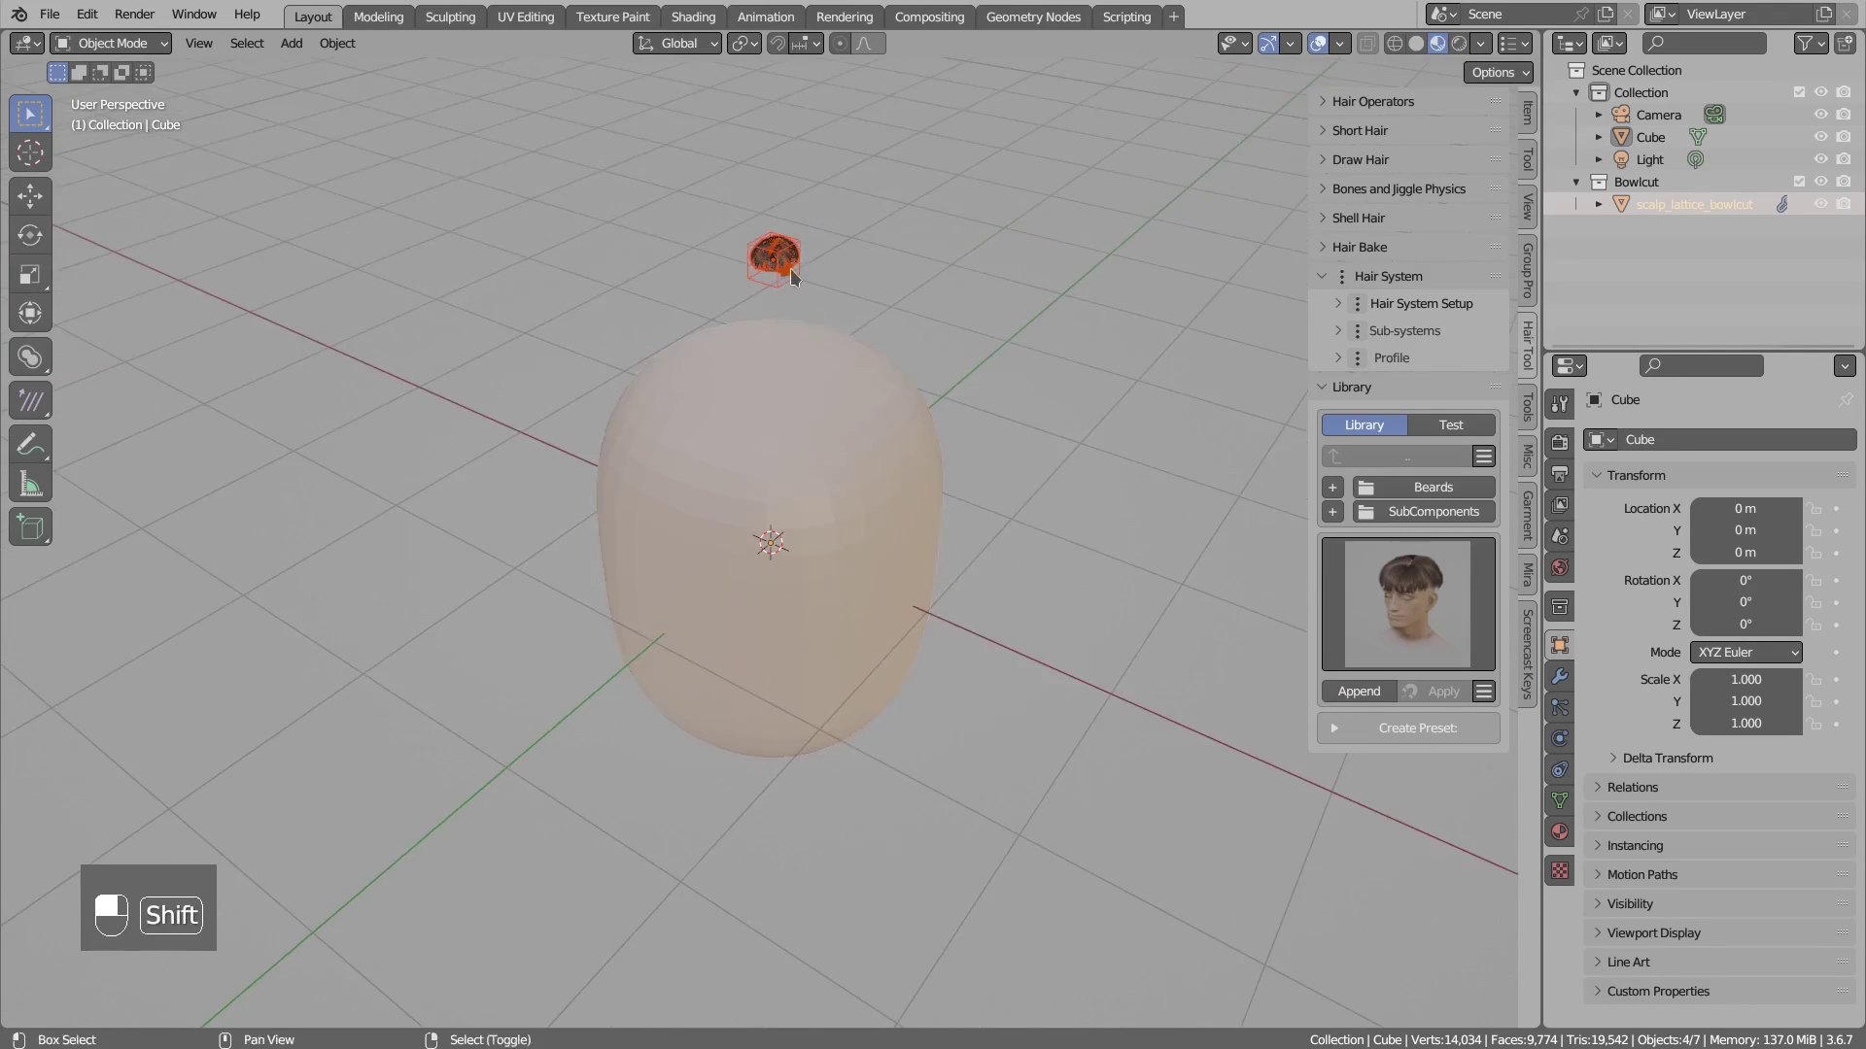
- Select scalp_lattice_bowlcut and drag it down onto the head mesh
middle_click(993, 363)
right_click(993, 362)
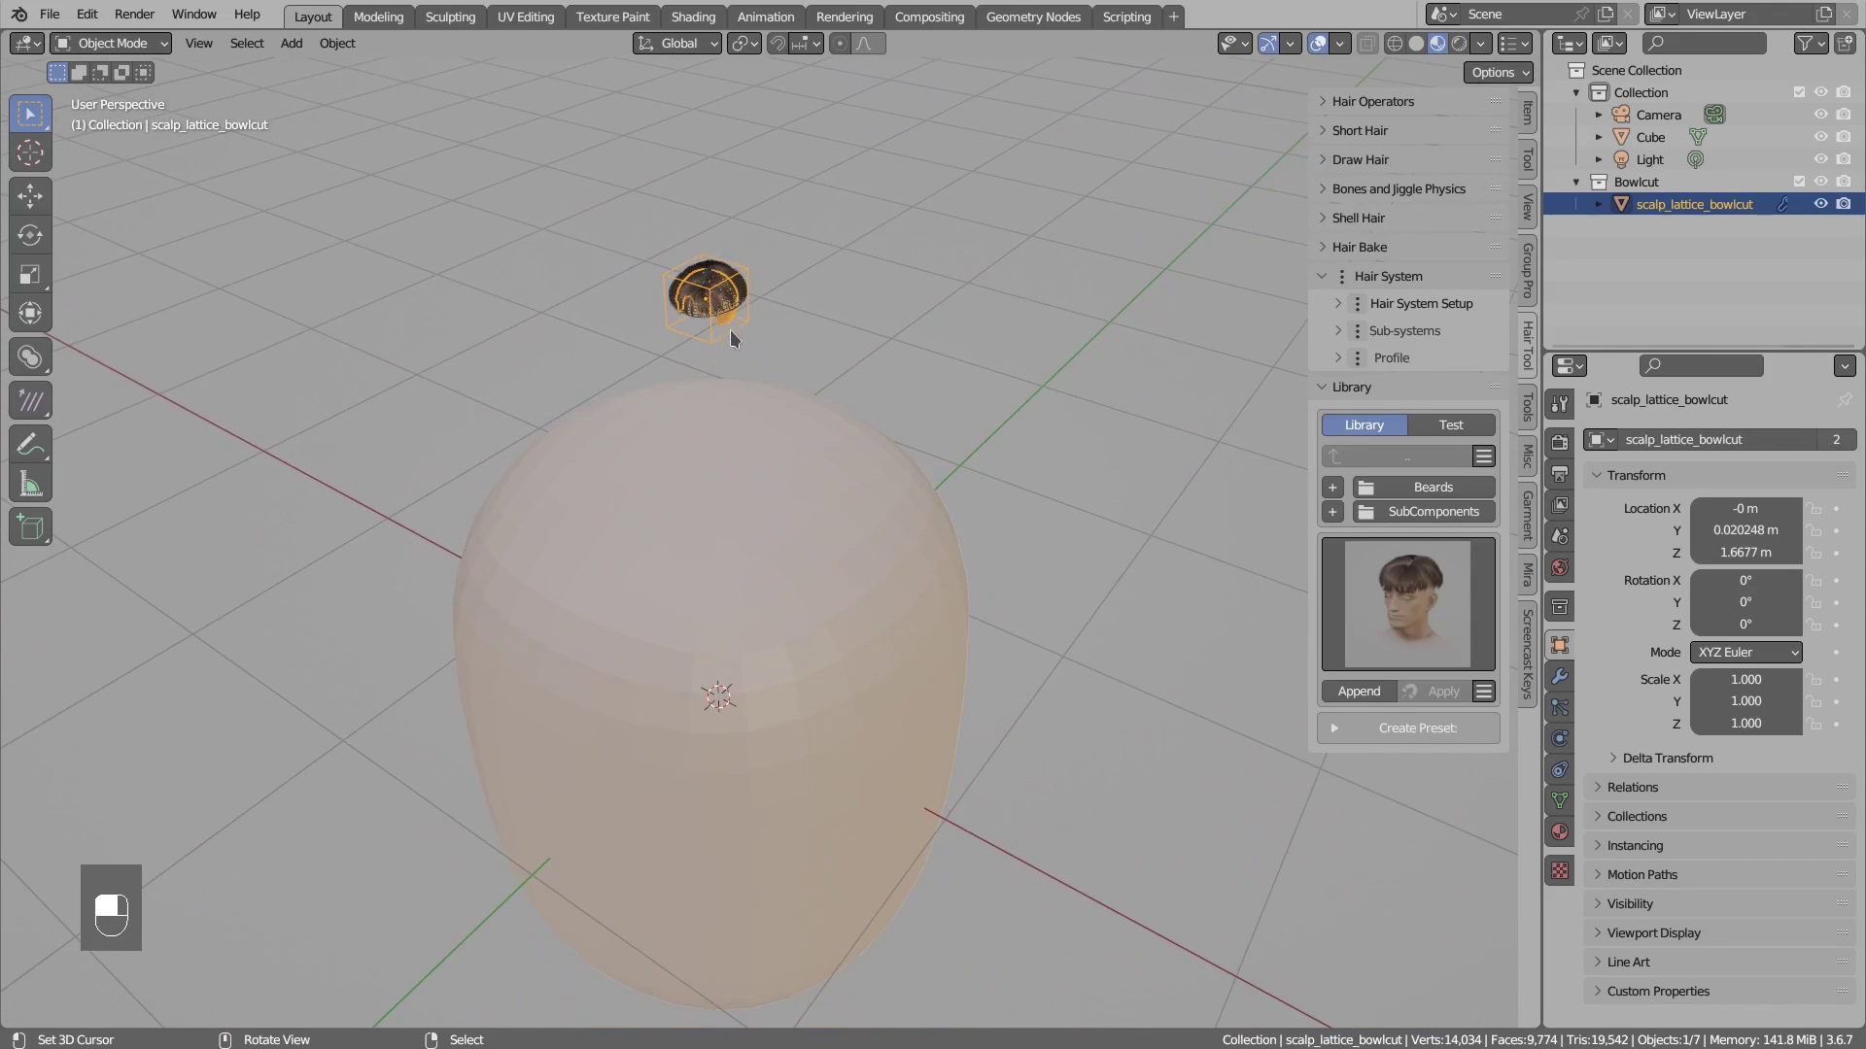
key("s")
left_click_drag(875, 443, 828, 353)
- Enlarge the bowl-cut scalp to about 9.48, lower it onto the head and show its modifiers
key("g")
key("s")
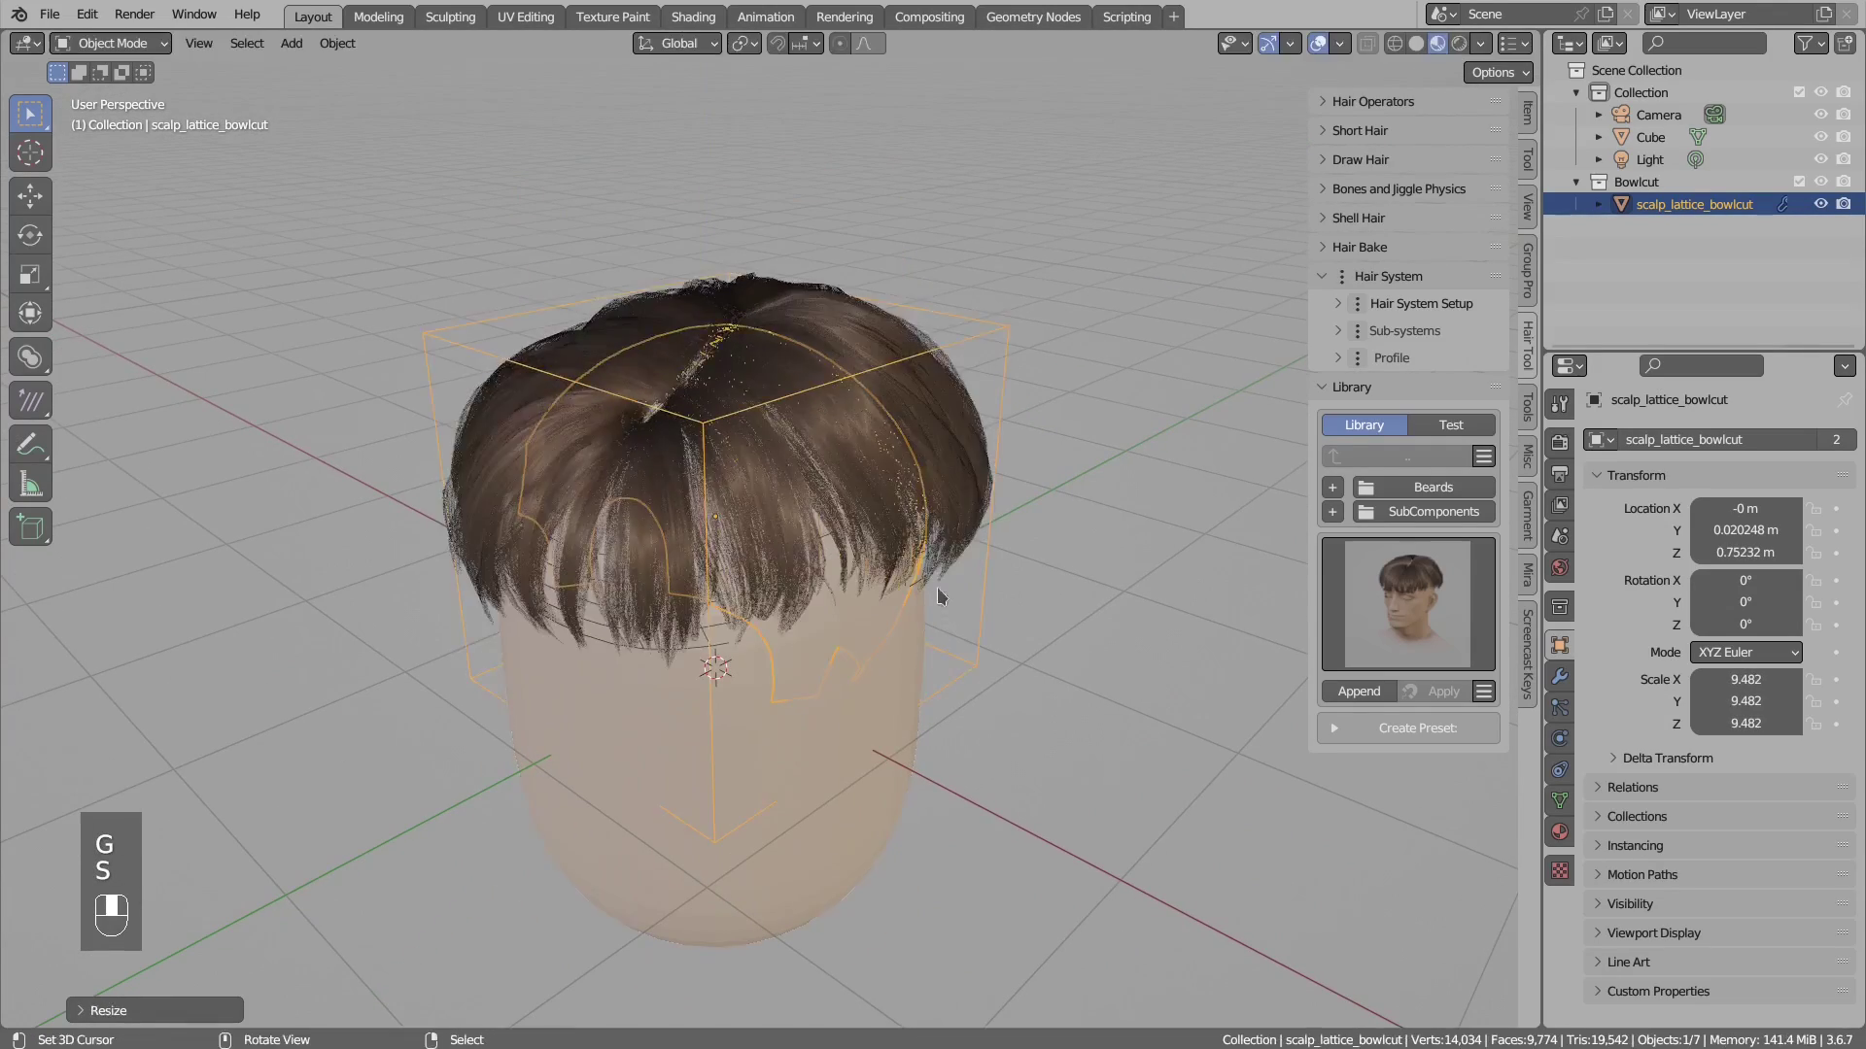
key("g")
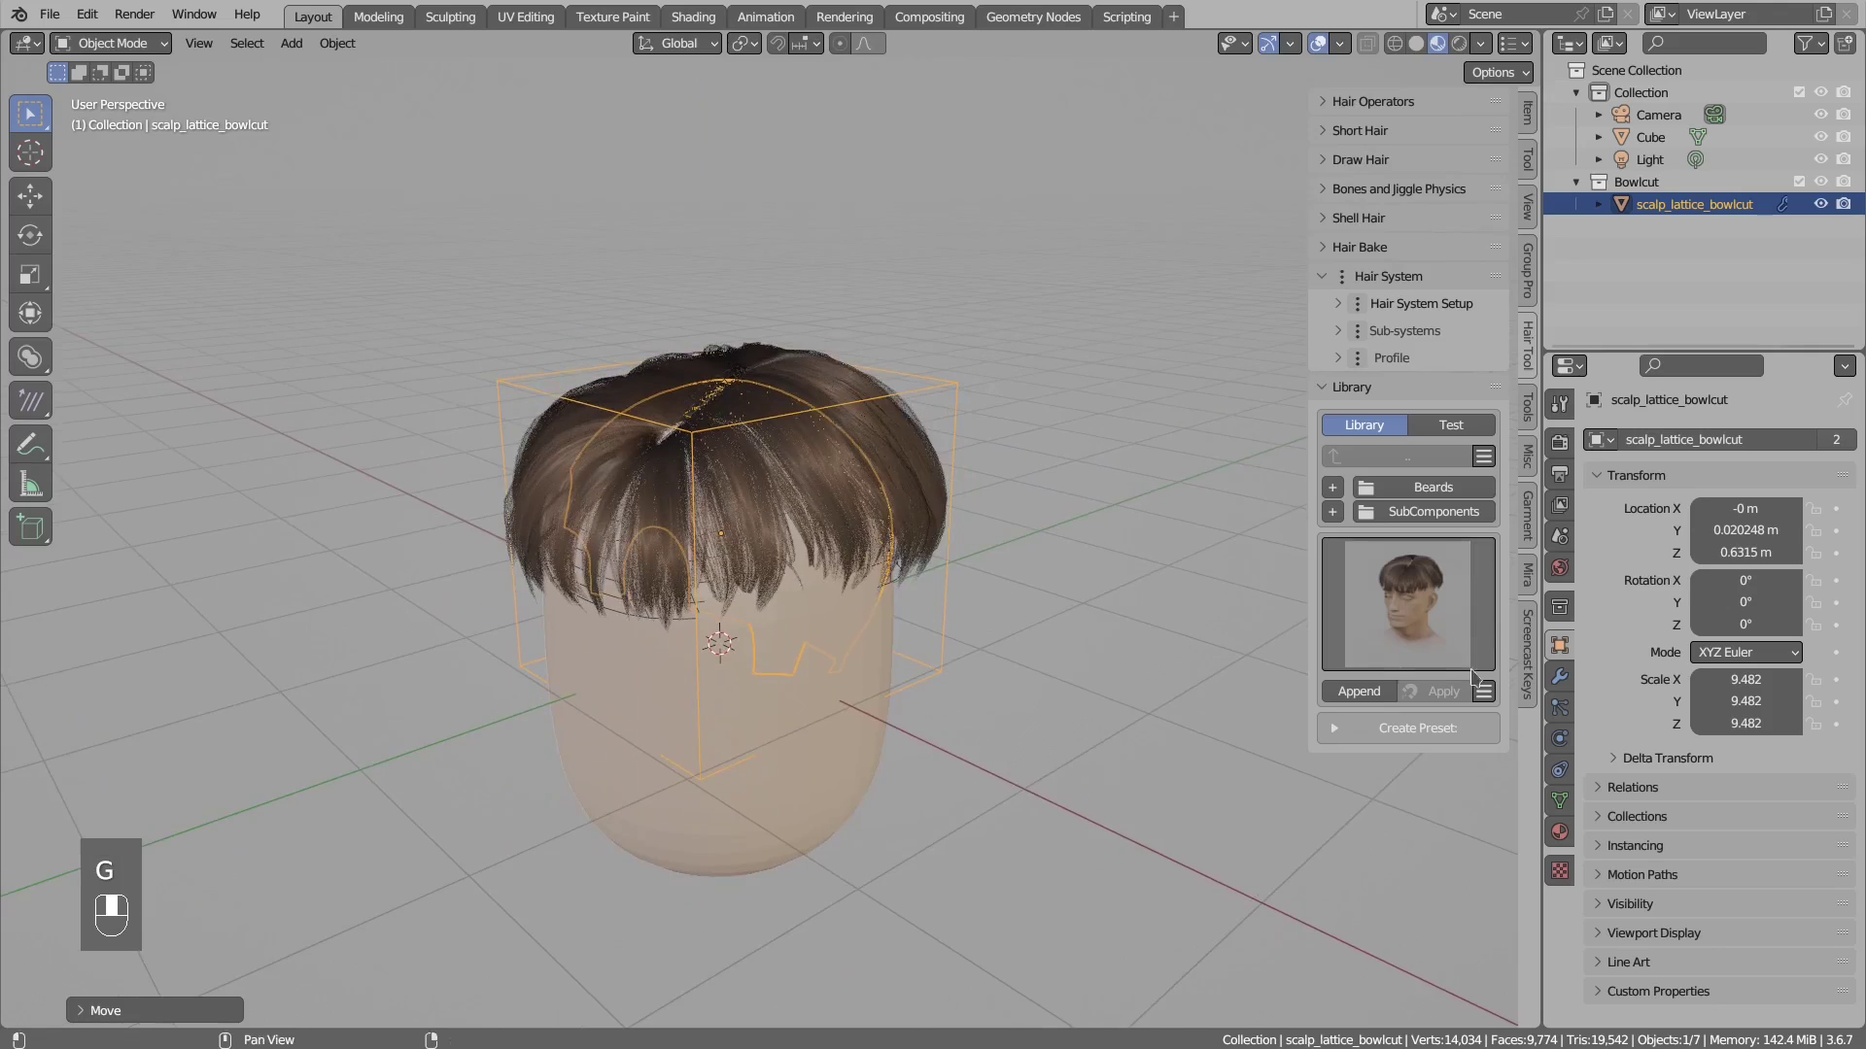
left_click(1565, 683)
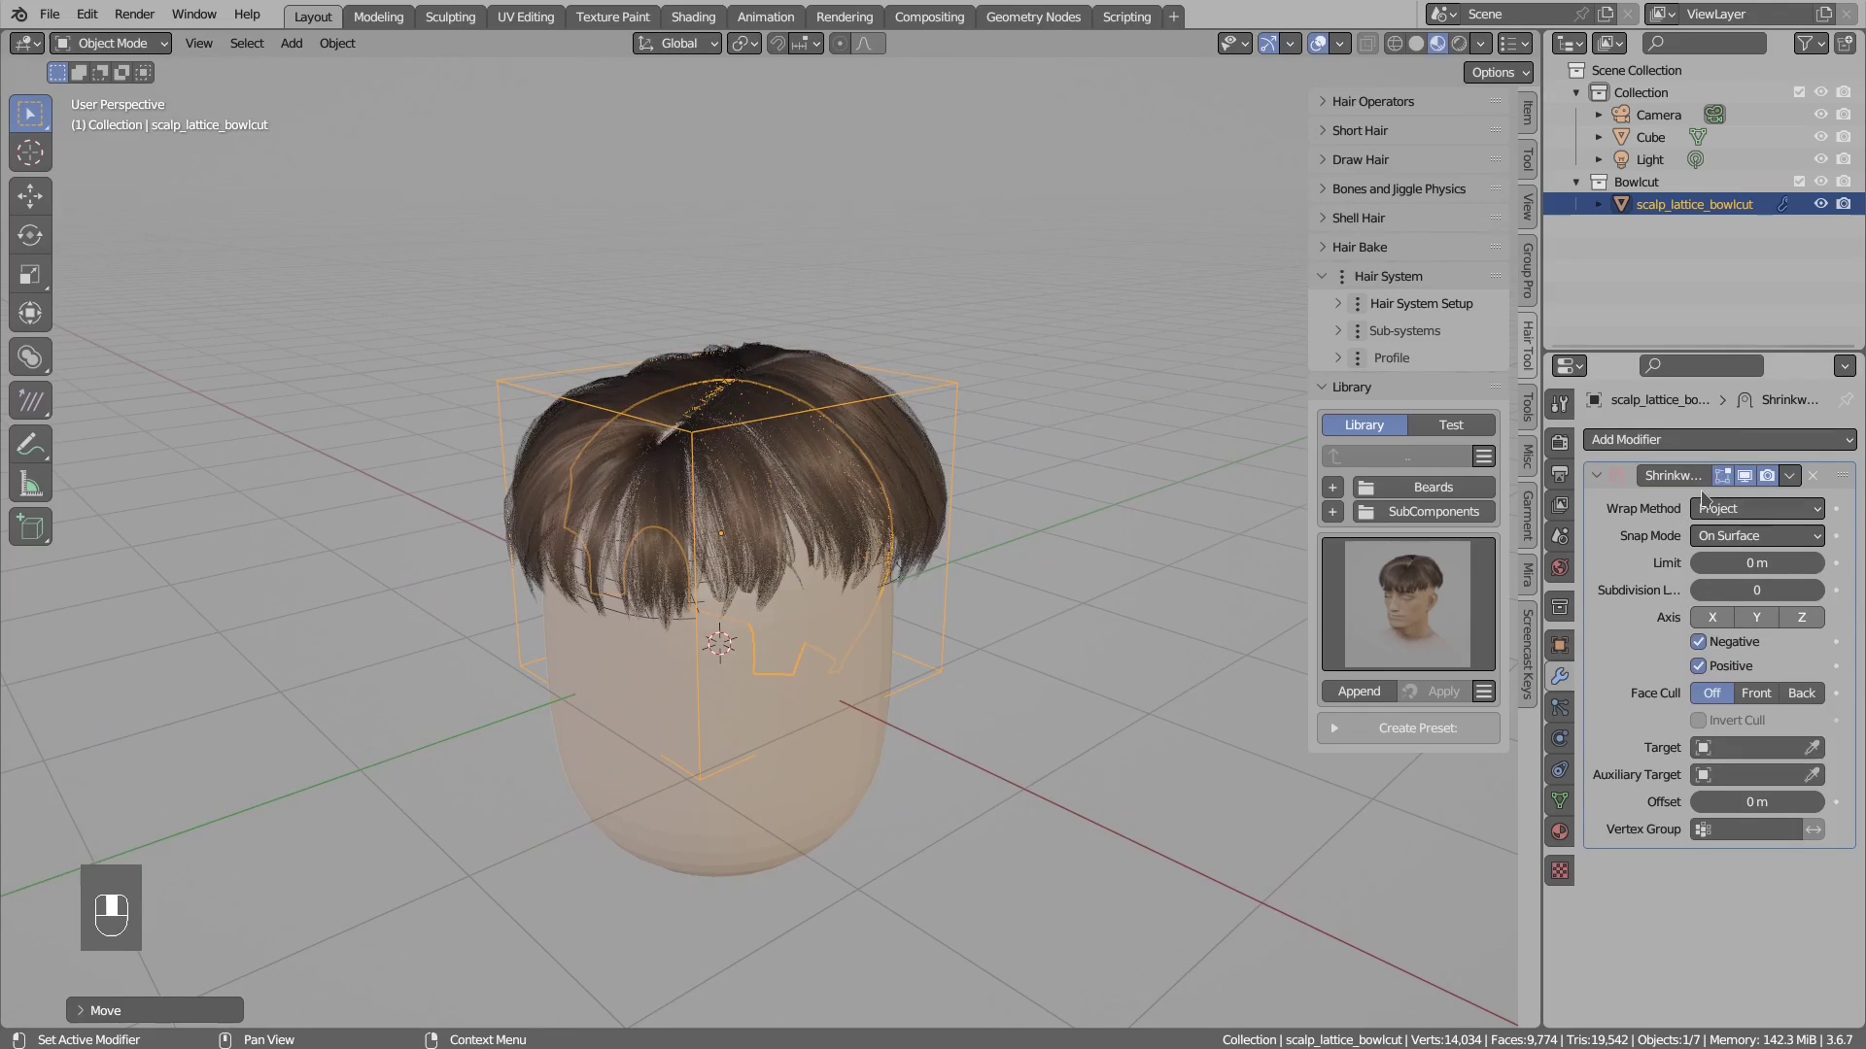
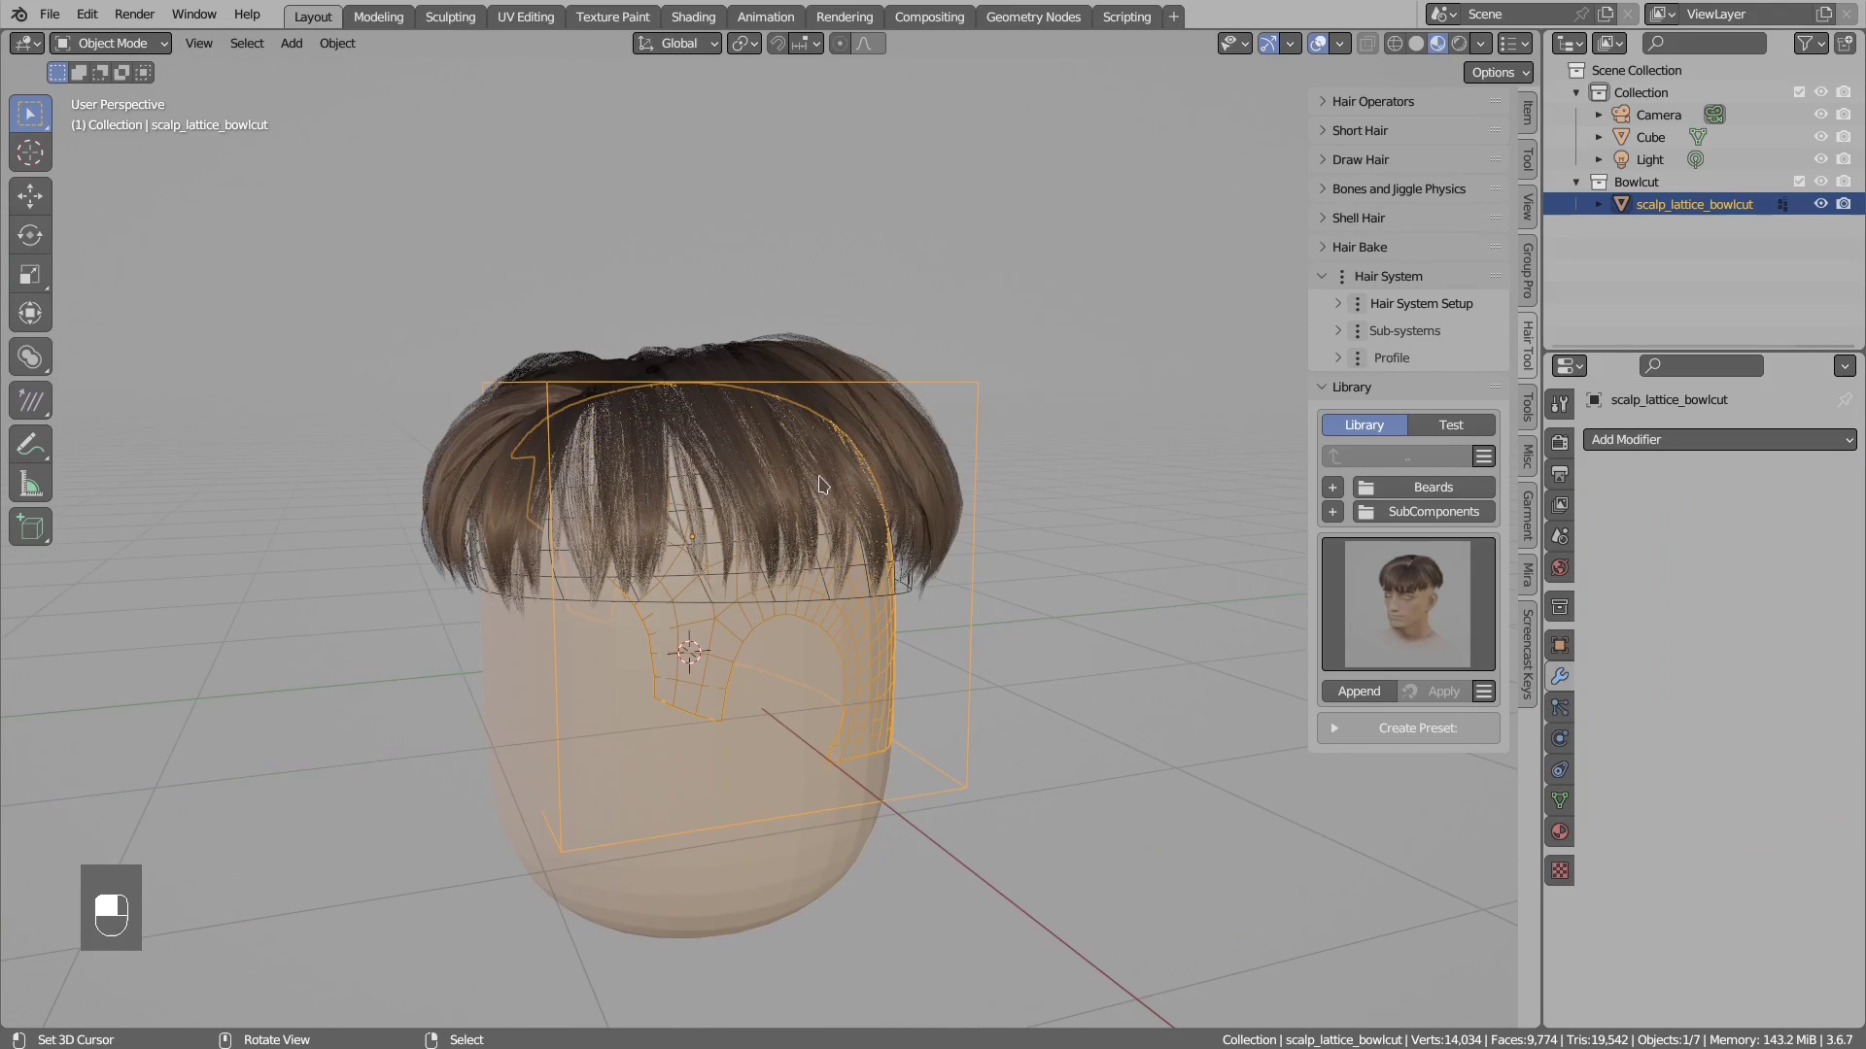
- Undo the cage deletion and re-scale the bowl-cut cage to fit the head
key("shift+x")
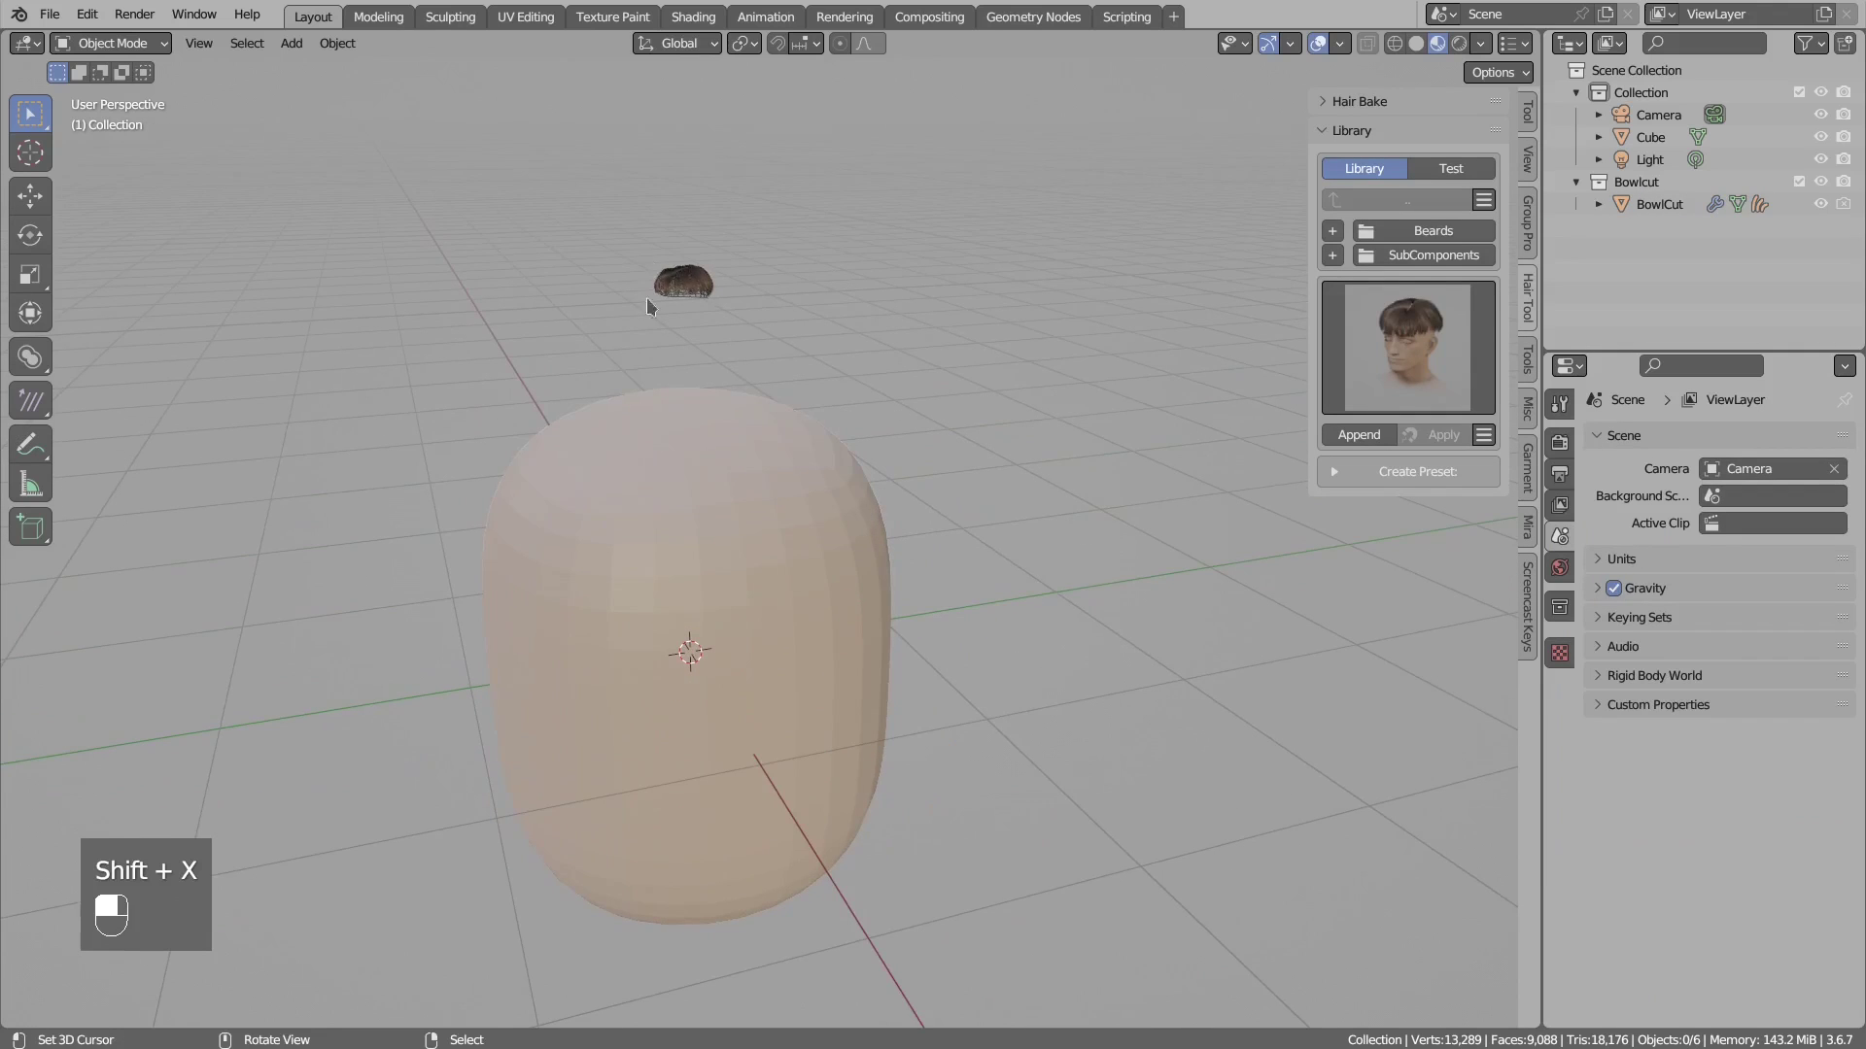
left_click_drag(683, 282, 792, 457)
key("ctrl+z")
key("ctrl+z")
middle_click(792, 457)
left_click_drag(792, 457, 866, 634)
- Lower the cage onto the head and apply the BowlCut preset from the Hair Tool Library
left_click(869, 633)
right_click(868, 633)
key("ctrl+z")
left_click_drag(850, 511, 830, 542)
key("ctrl+z")
key("ctrl+z")
key("ctrl+shift+z")
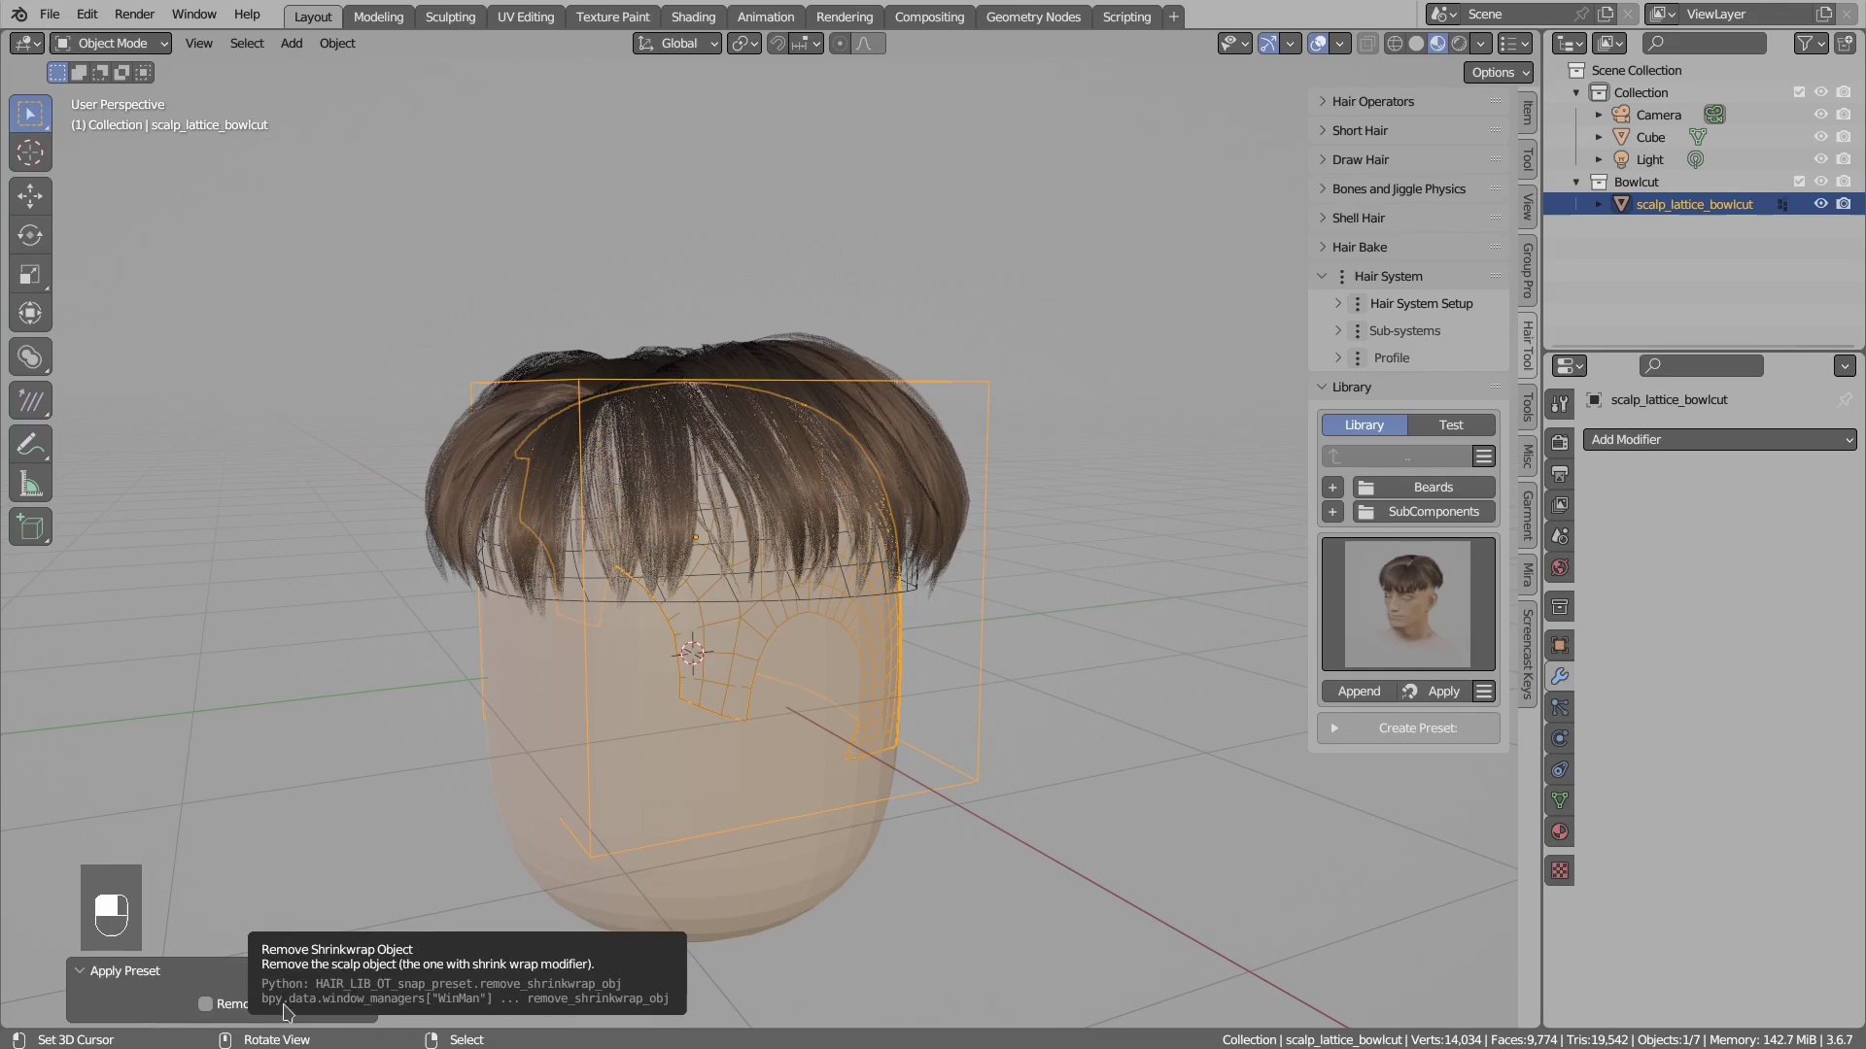
left_click_drag(231, 1010, 736, 433)
- Append the BeardLong preset from the Beards library and select its cage
left_click(736, 433)
left_click_drag(736, 433, 1438, 522)
key("alt+a")
left_click_drag(1437, 522, 1425, 660)
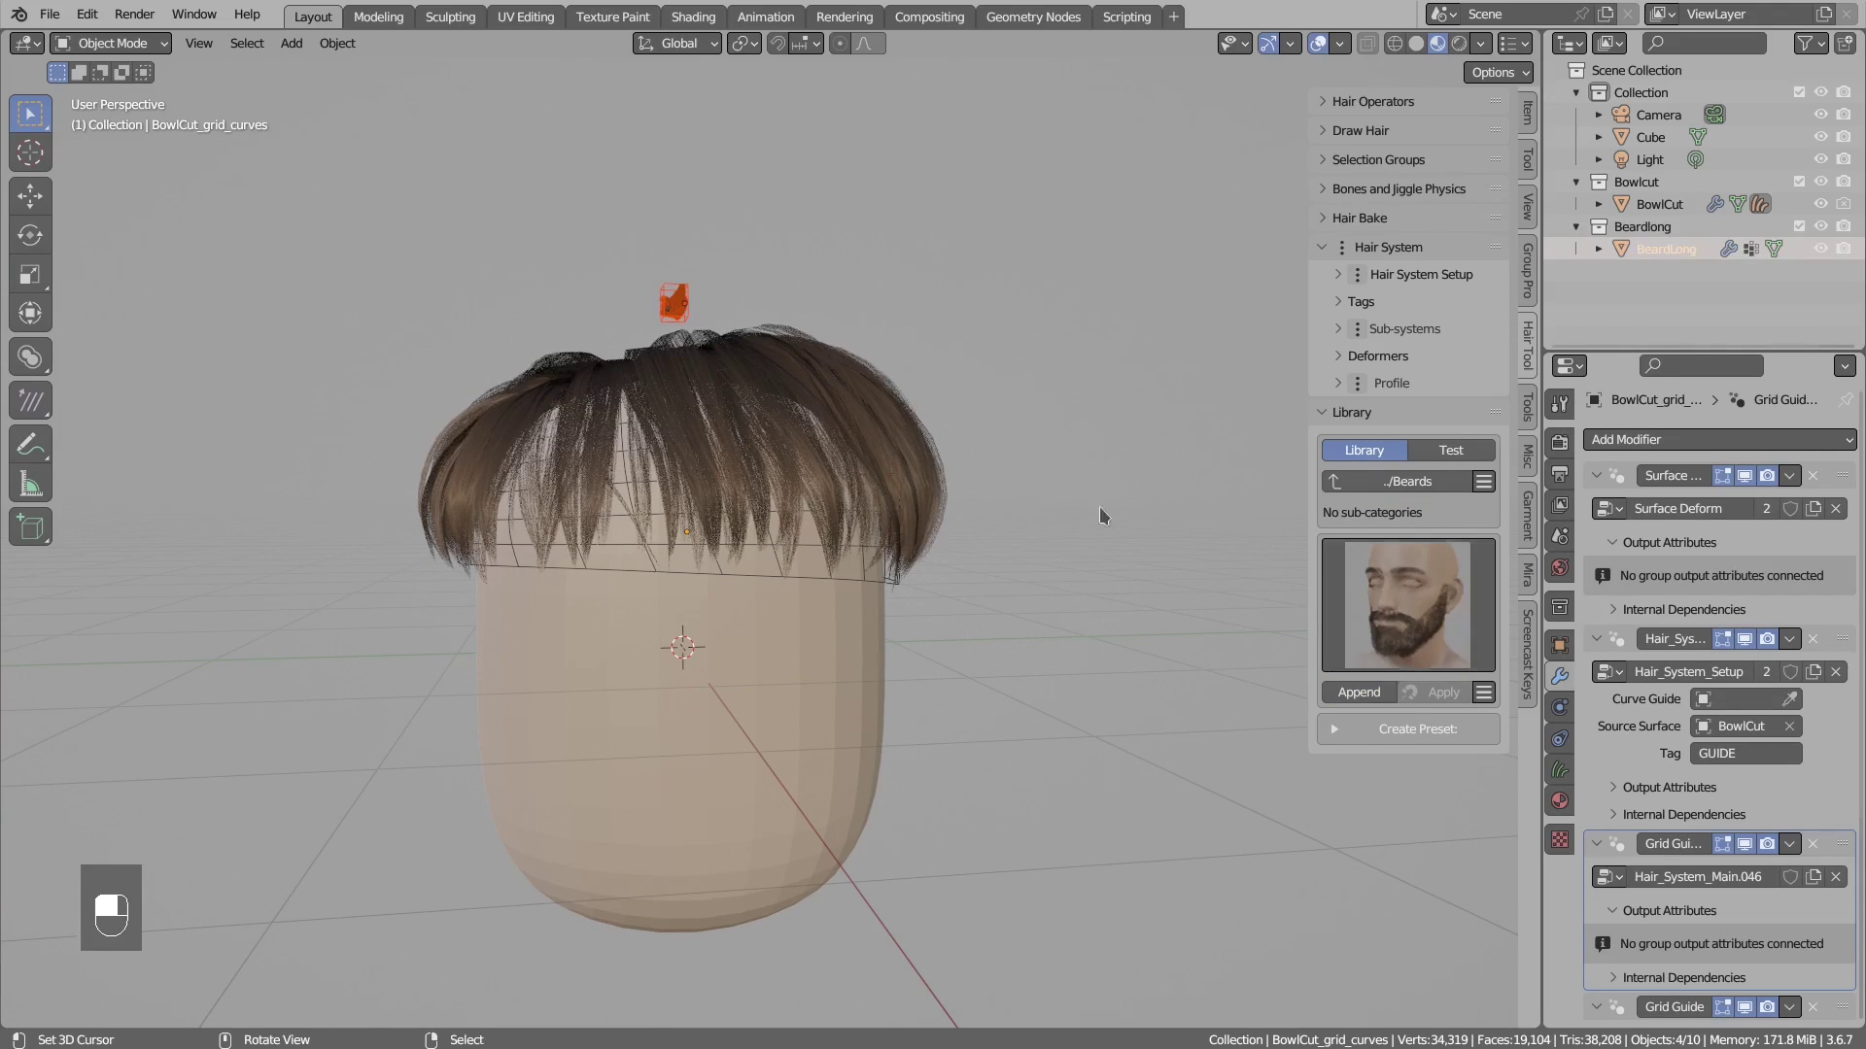
left_click(708, 220)
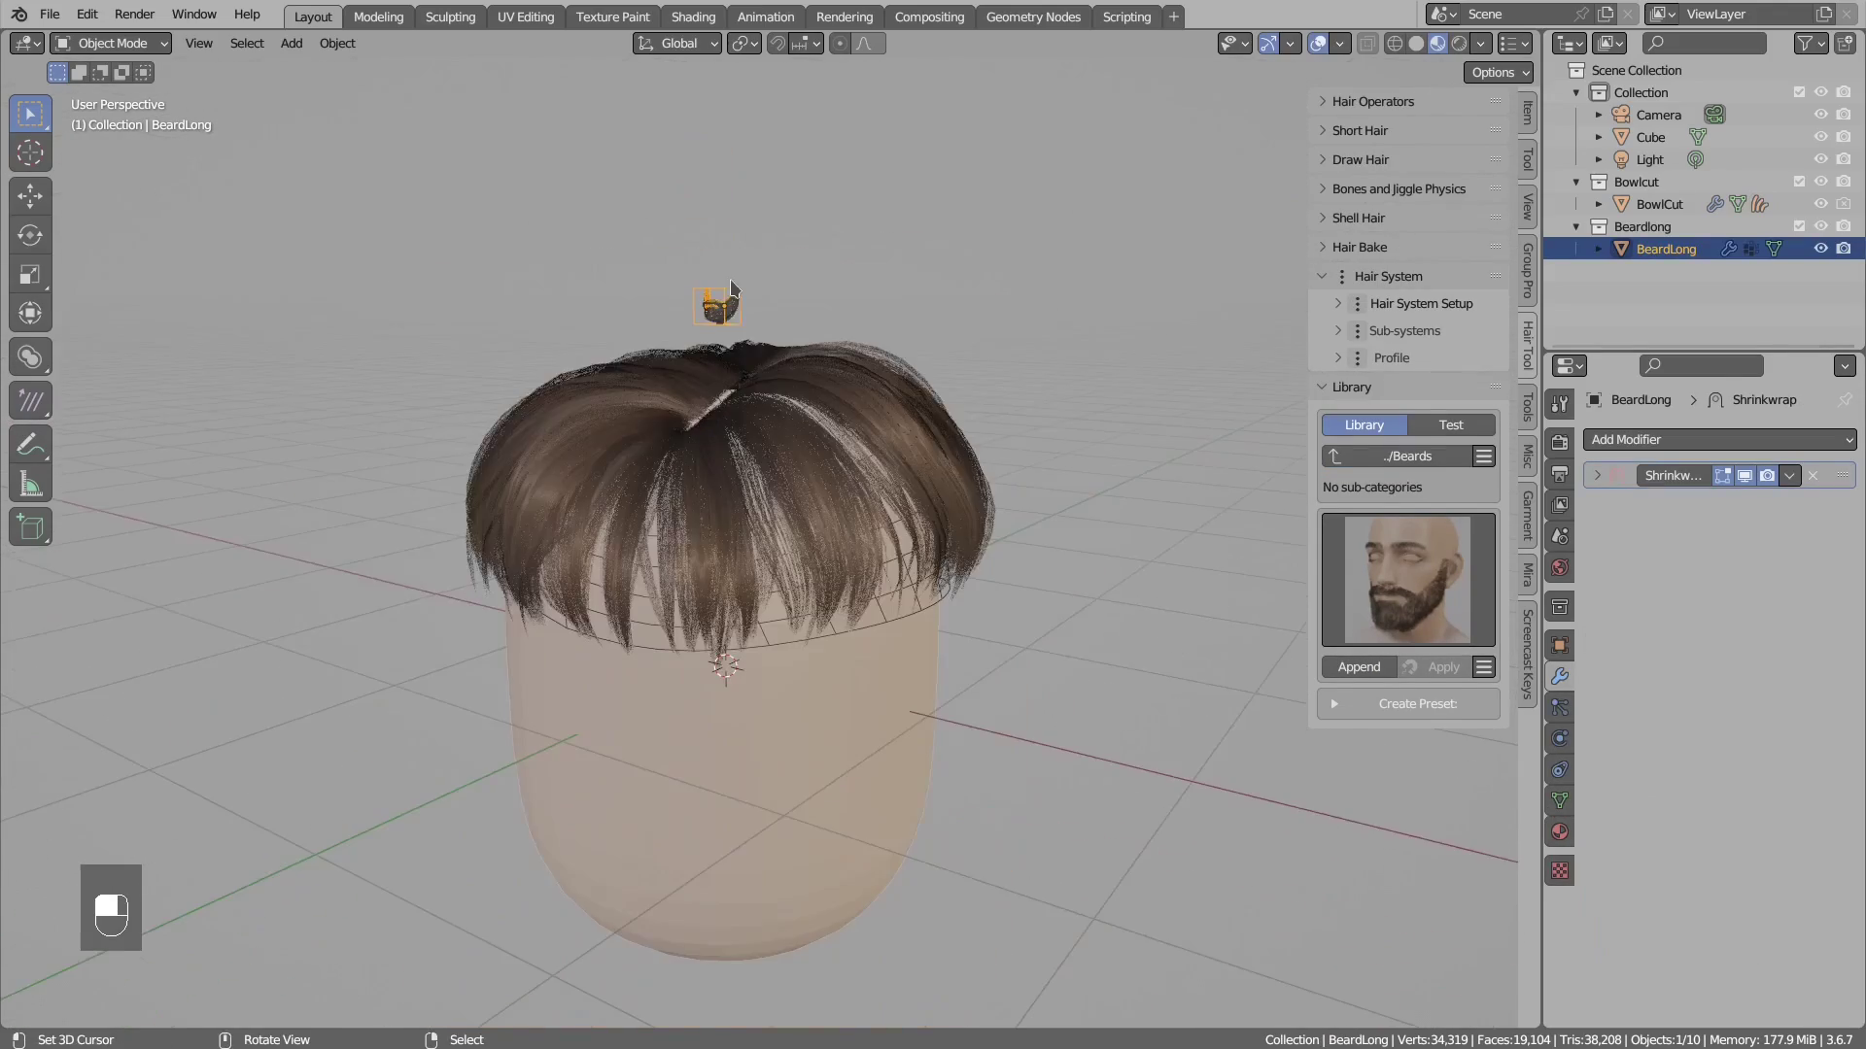
key("s")
left_click(1702, 132)
left_click_drag(968, 423, 805, 656)
key("s")
key("g")
left_click_drag(806, 656, 1595, 474)
key("g")
key("g")
left_click_drag(1595, 474, 1823, 749)
left_click_drag(1823, 748, 832, 656)
left_click(832, 656)
middle_click(832, 656)
left_click(831, 657)
left_click_drag(831, 658, 854, 665)
left_click_drag(892, 732, 942, 809)
left_click(942, 810)
middle_click(943, 810)
left_click(943, 809)
middle_click(942, 809)
left_click(942, 809)
left_click_drag(943, 810, 1010, 818)
left_click(1010, 818)
left_click_drag(1011, 818, 903, 583)
left_click_drag(895, 583, 1750, 631)
left_click_drag(1750, 632, 326, 1001)
middle_click(863, 528)
right_click(863, 528)
middle_click(863, 528)
right_click(863, 528)
middle_click(974, 693)
right_click(974, 694)
middle_click(965, 811)
right_click(966, 812)
left_click_drag(325, 1001, 1674, 936)
left_click_drag(1674, 936, 1708, 966)
left_click_drag(1708, 966, 773, 838)
left_click(773, 838)
left_click_drag(773, 837, 1567, 795)
left_click(1566, 796)
left_click_drag(1568, 797, 1654, 613)
left_click_drag(1655, 612, 1416, 555)
left_click_drag(1416, 554, 1402, 465)
left_click_drag(1402, 465, 1205, 688)
middle_click(577, 438)
- Scale the eyebrow preset and move it onto the forehead
right_click(577, 438)
key("s")
left_click_drag(1049, 580, 913, 559)
key("g")
key("g")
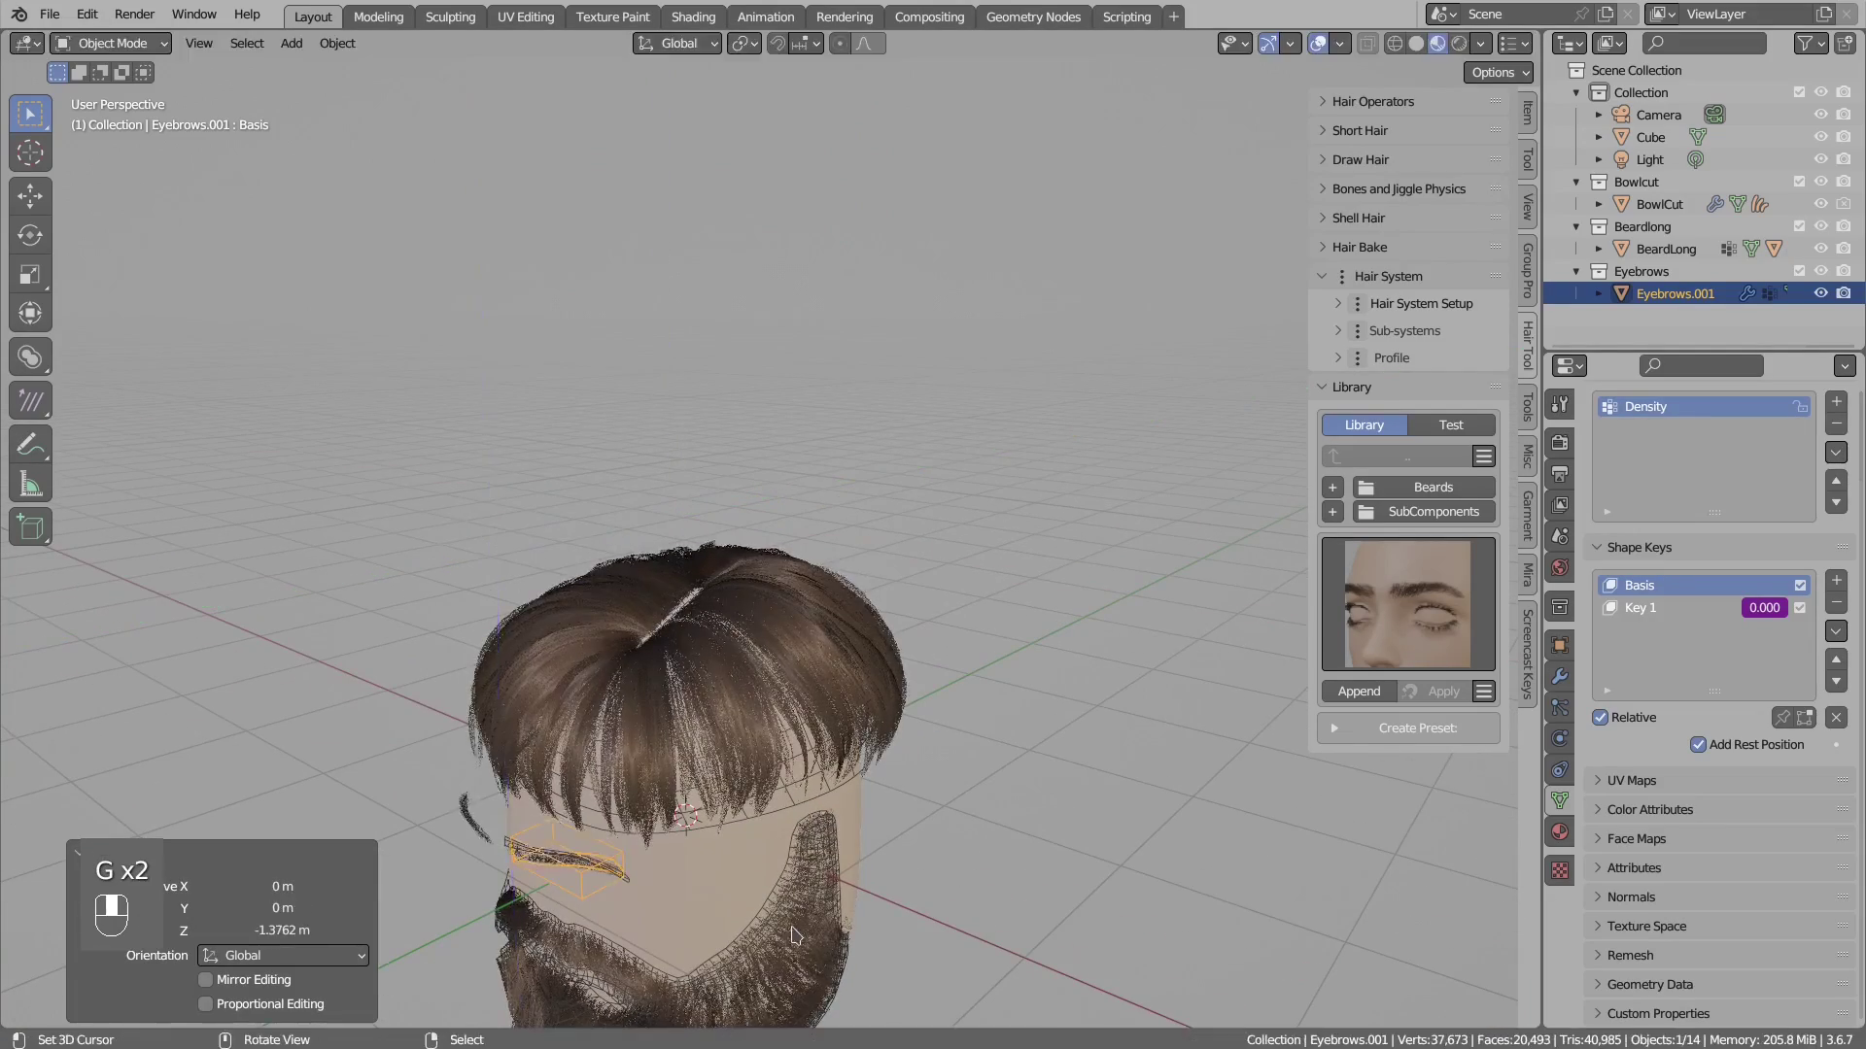
left_click_drag(810, 796, 783, 765)
key("g")
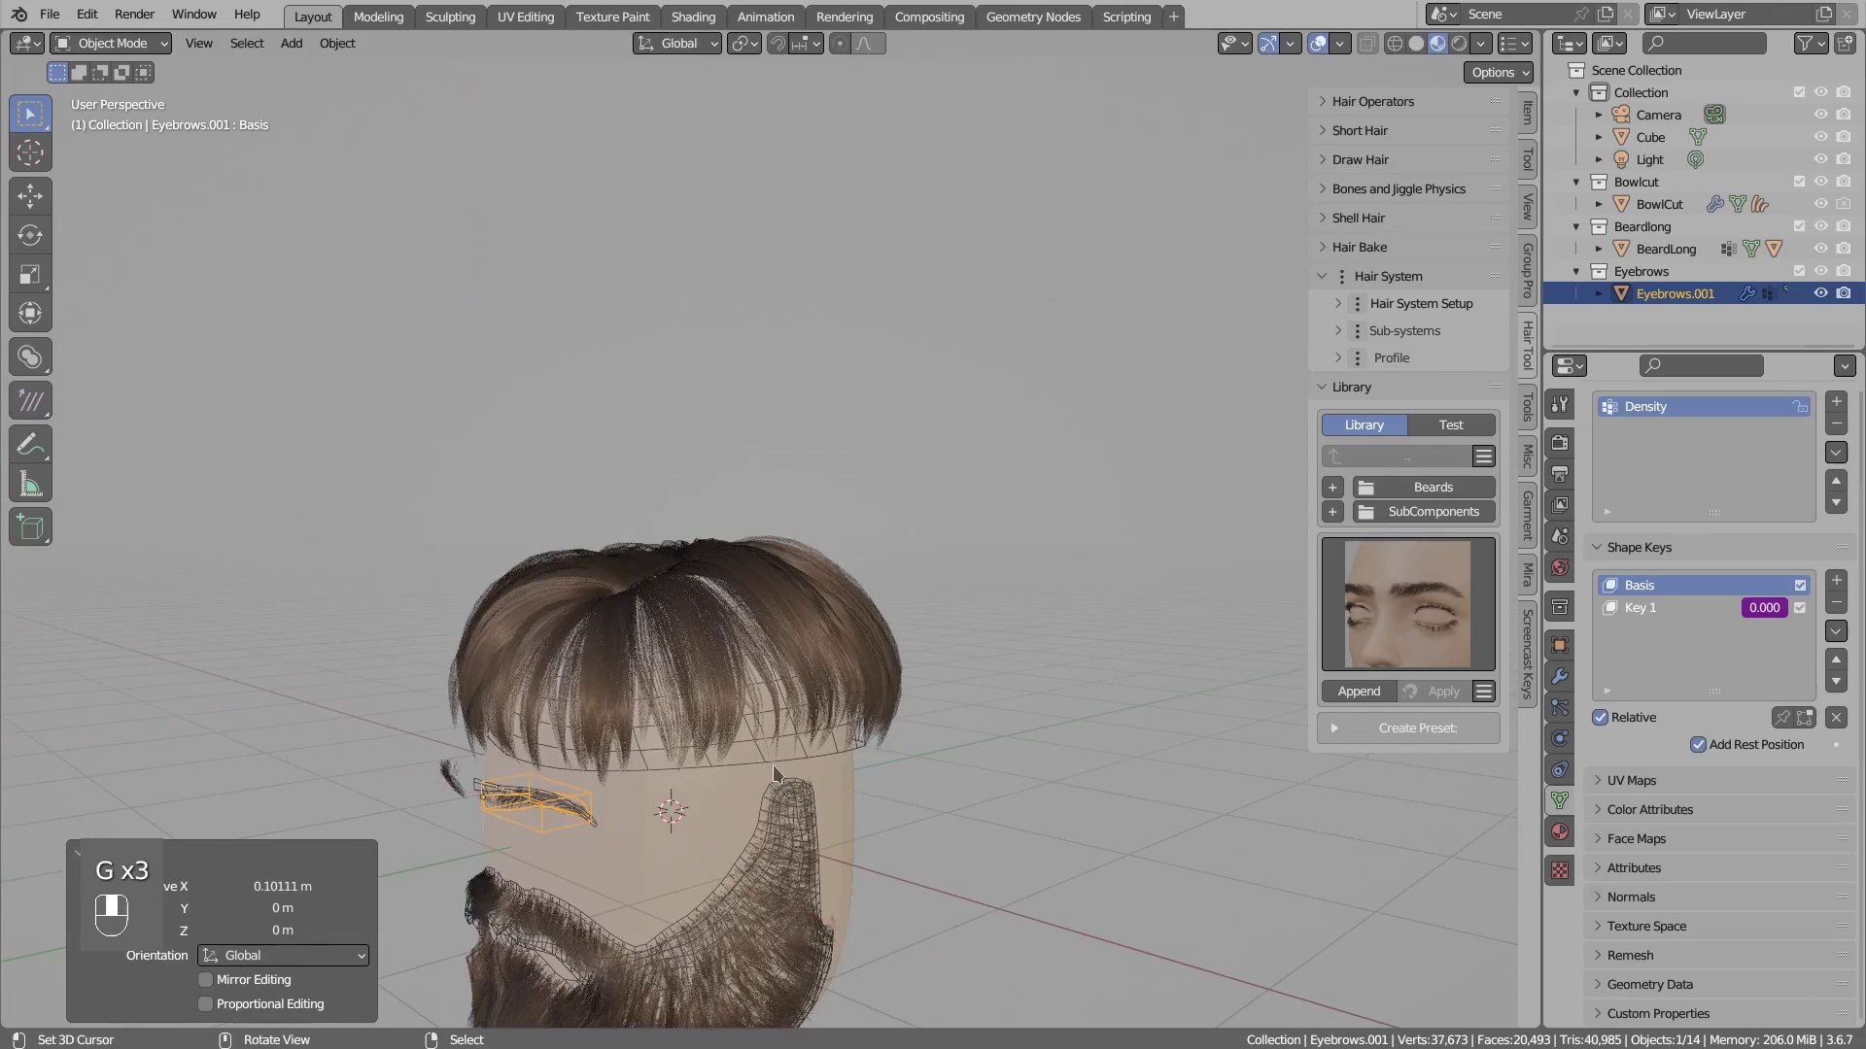
key("ctrl+z")
left_click_drag(694, 735, 767, 748)
key("s")
key("g")
- Finish fitting the eyebrow and adjust its settings in the properties panel
middle_click(766, 748)
left_click_drag(786, 736, 1557, 686)
left_click_drag(1557, 687, 1590, 480)
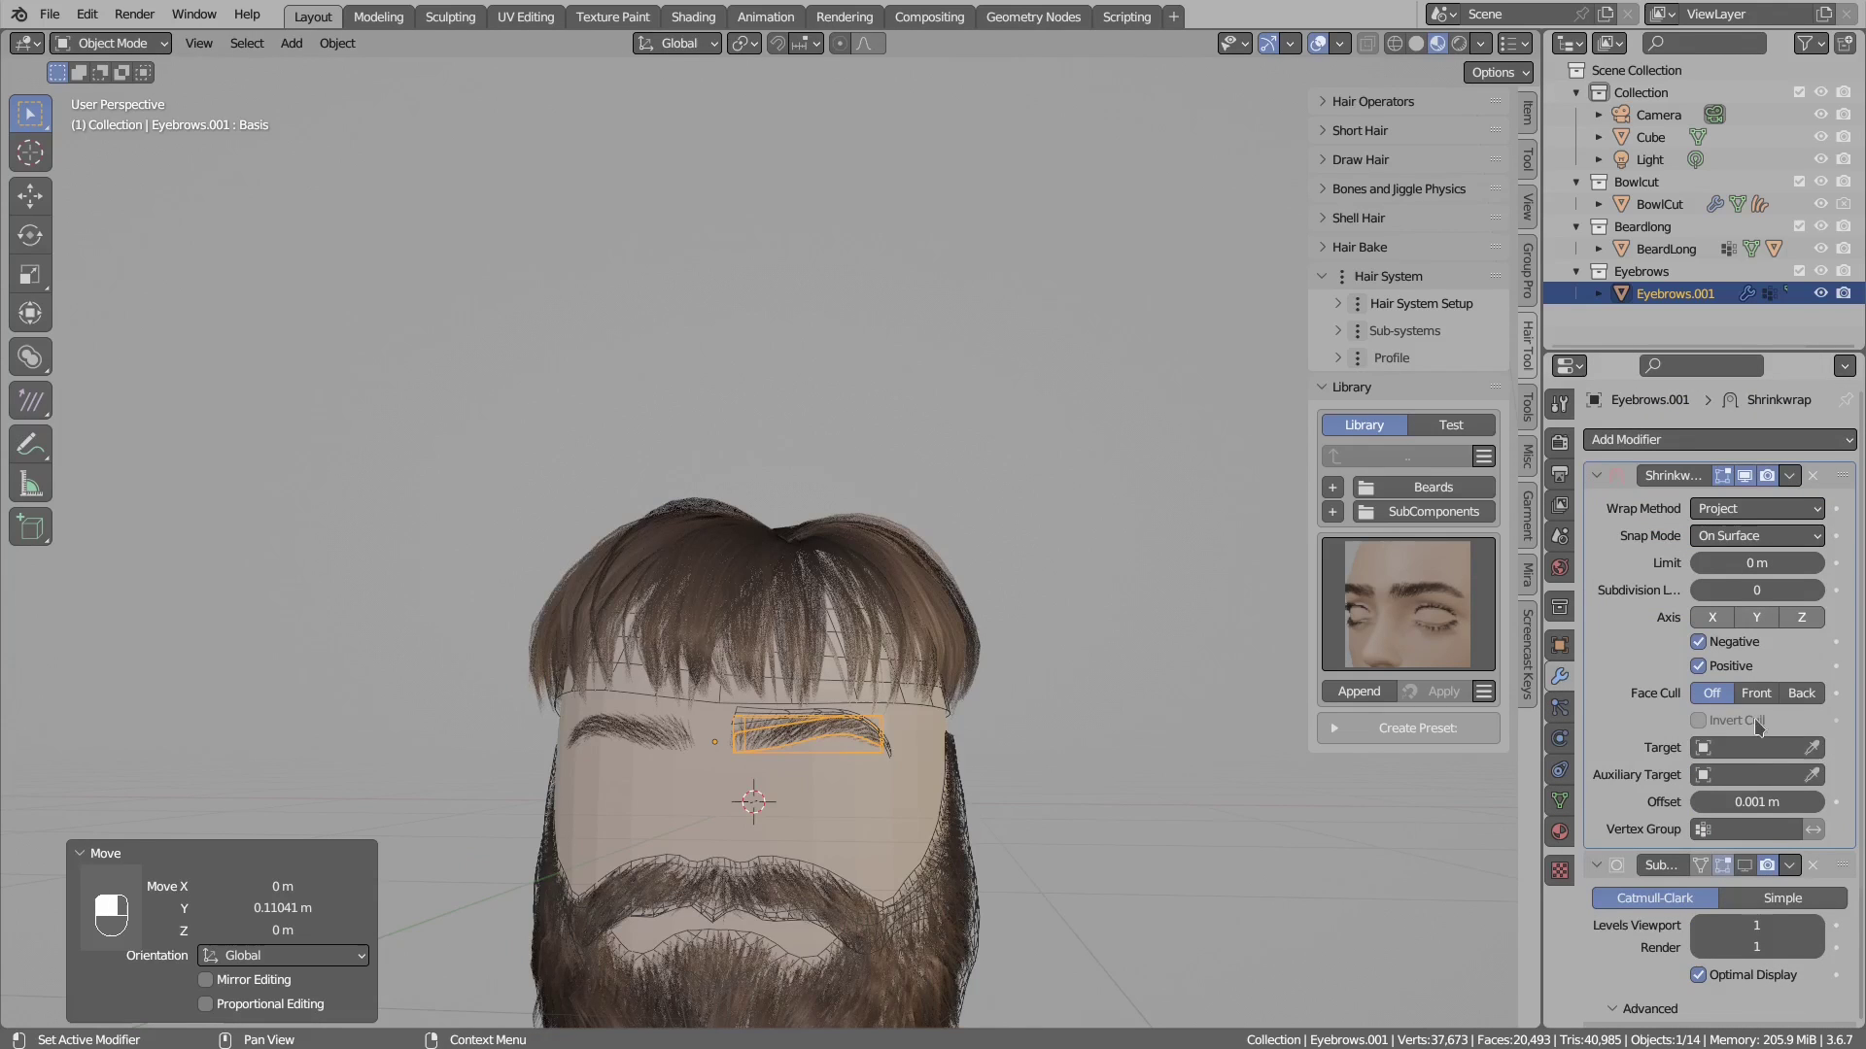
key("e")
left_click_drag(840, 794, 680, 684)
left_click_drag(649, 680, 685, 682)
key("g")
left_click_drag(685, 677, 1450, 695)
key("g")
key("s")
left_click(1451, 695)
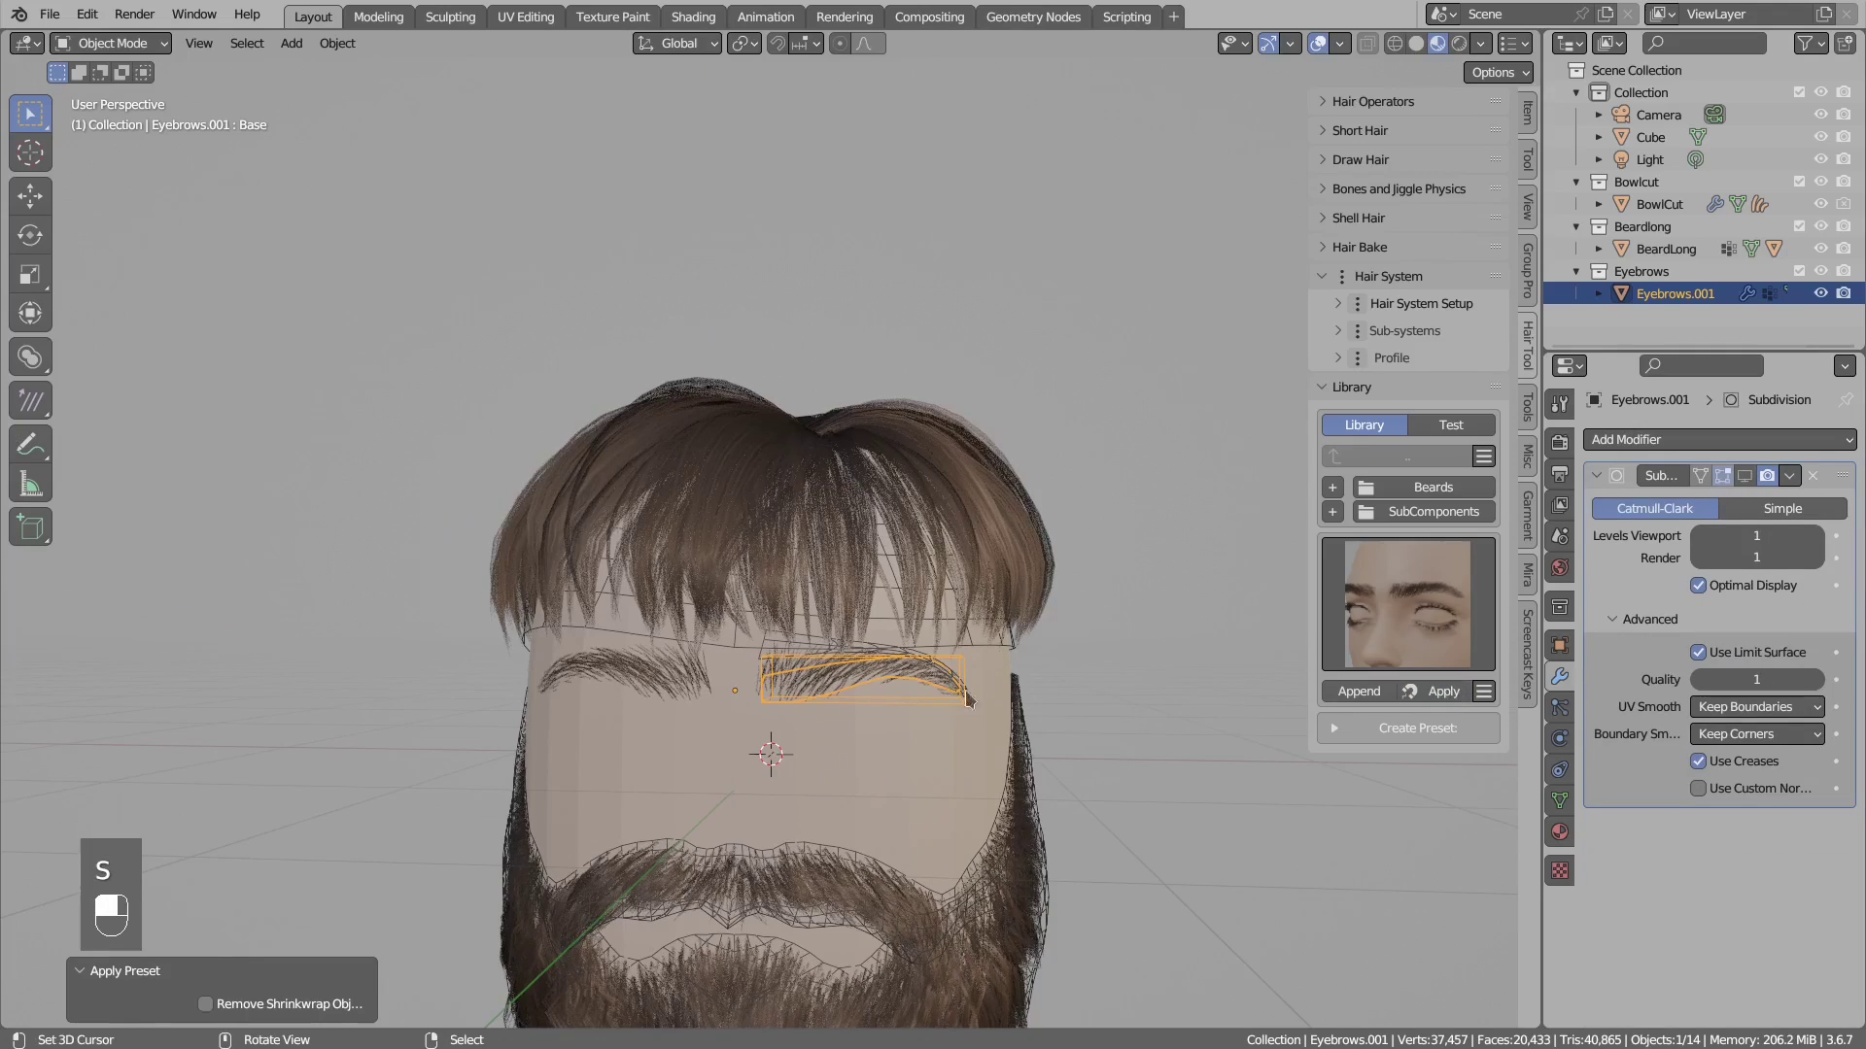
left_click_drag(923, 669, 932, 697)
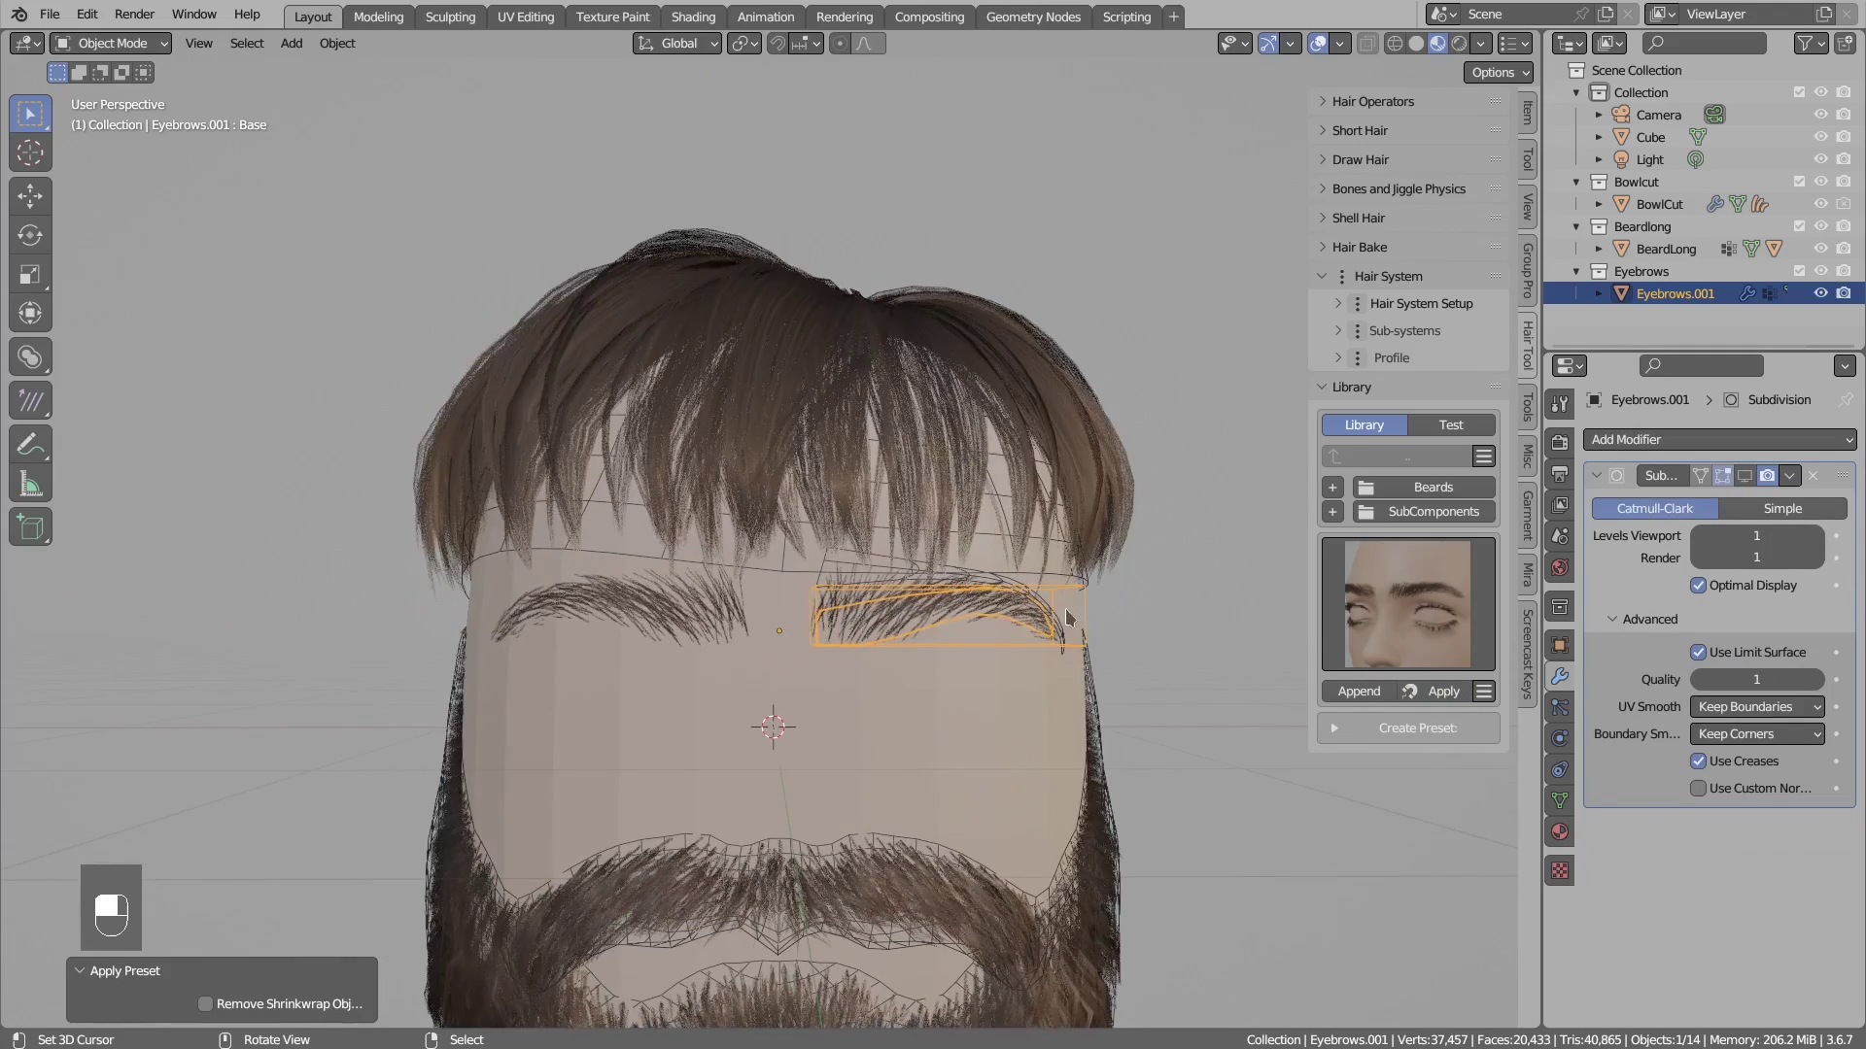
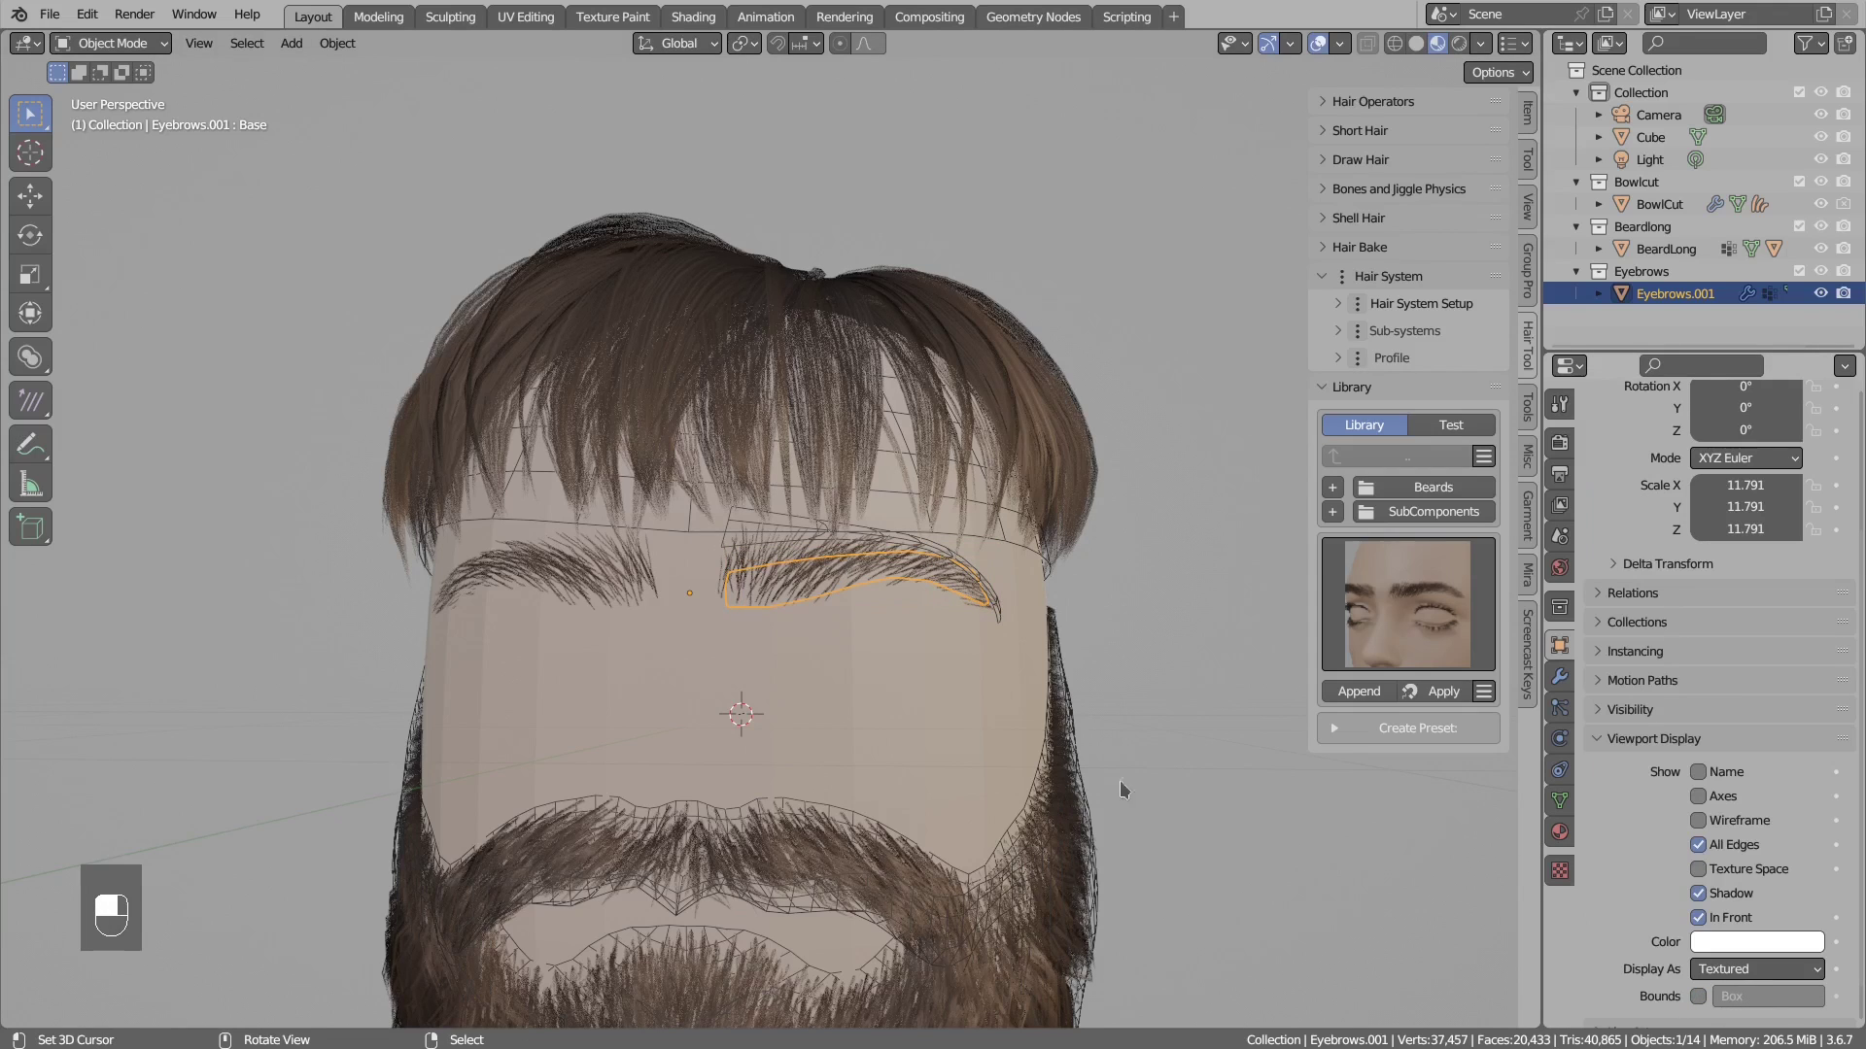
- Start a new file with a subdivided cube and switch the Hair Tool Library to the Test category
left_click_drag(1708, 1000, 656, 668)
left_click(655, 668)
left_click_drag(656, 668, 668, 758)
left_click(667, 757)
left_click_drag(666, 759, 681, 749)
double_click(681, 749)
middle_click(681, 749)
left_click_drag(696, 752, 939, 621)
key("g")
key("alt+a")
key("ctrl+shift+i")
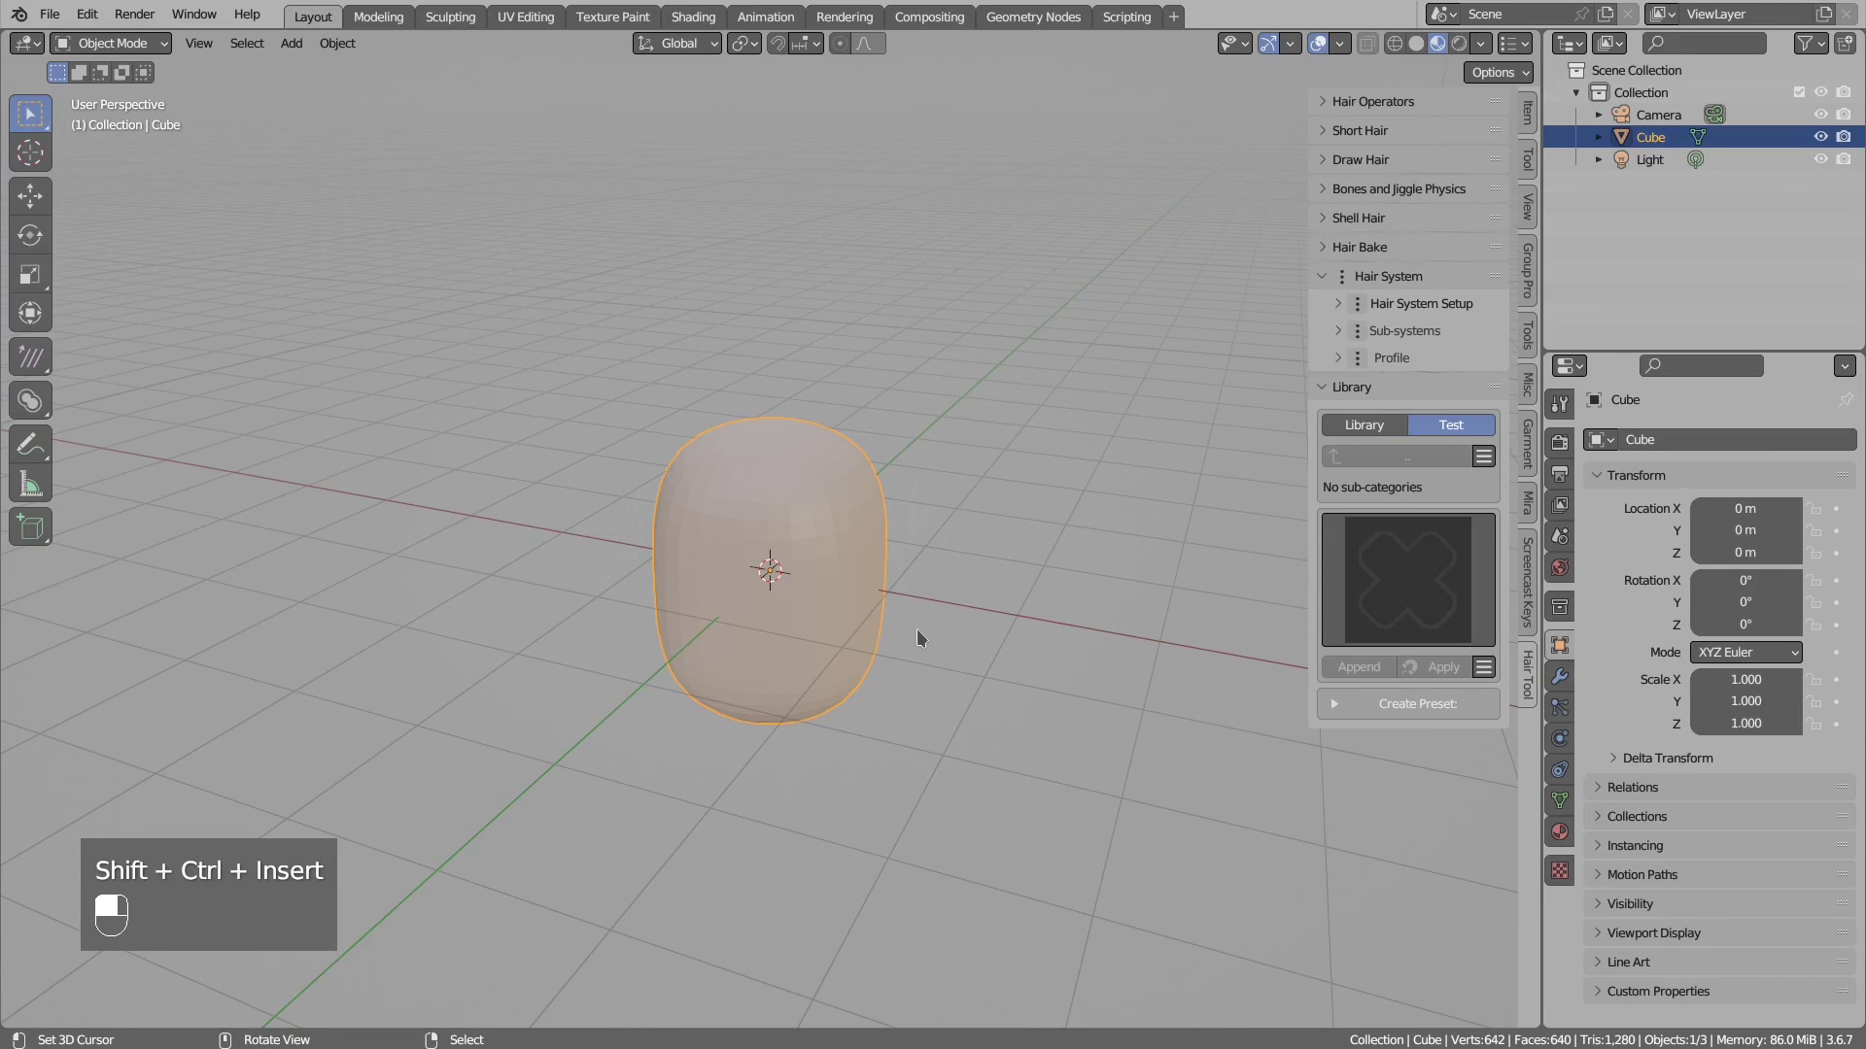
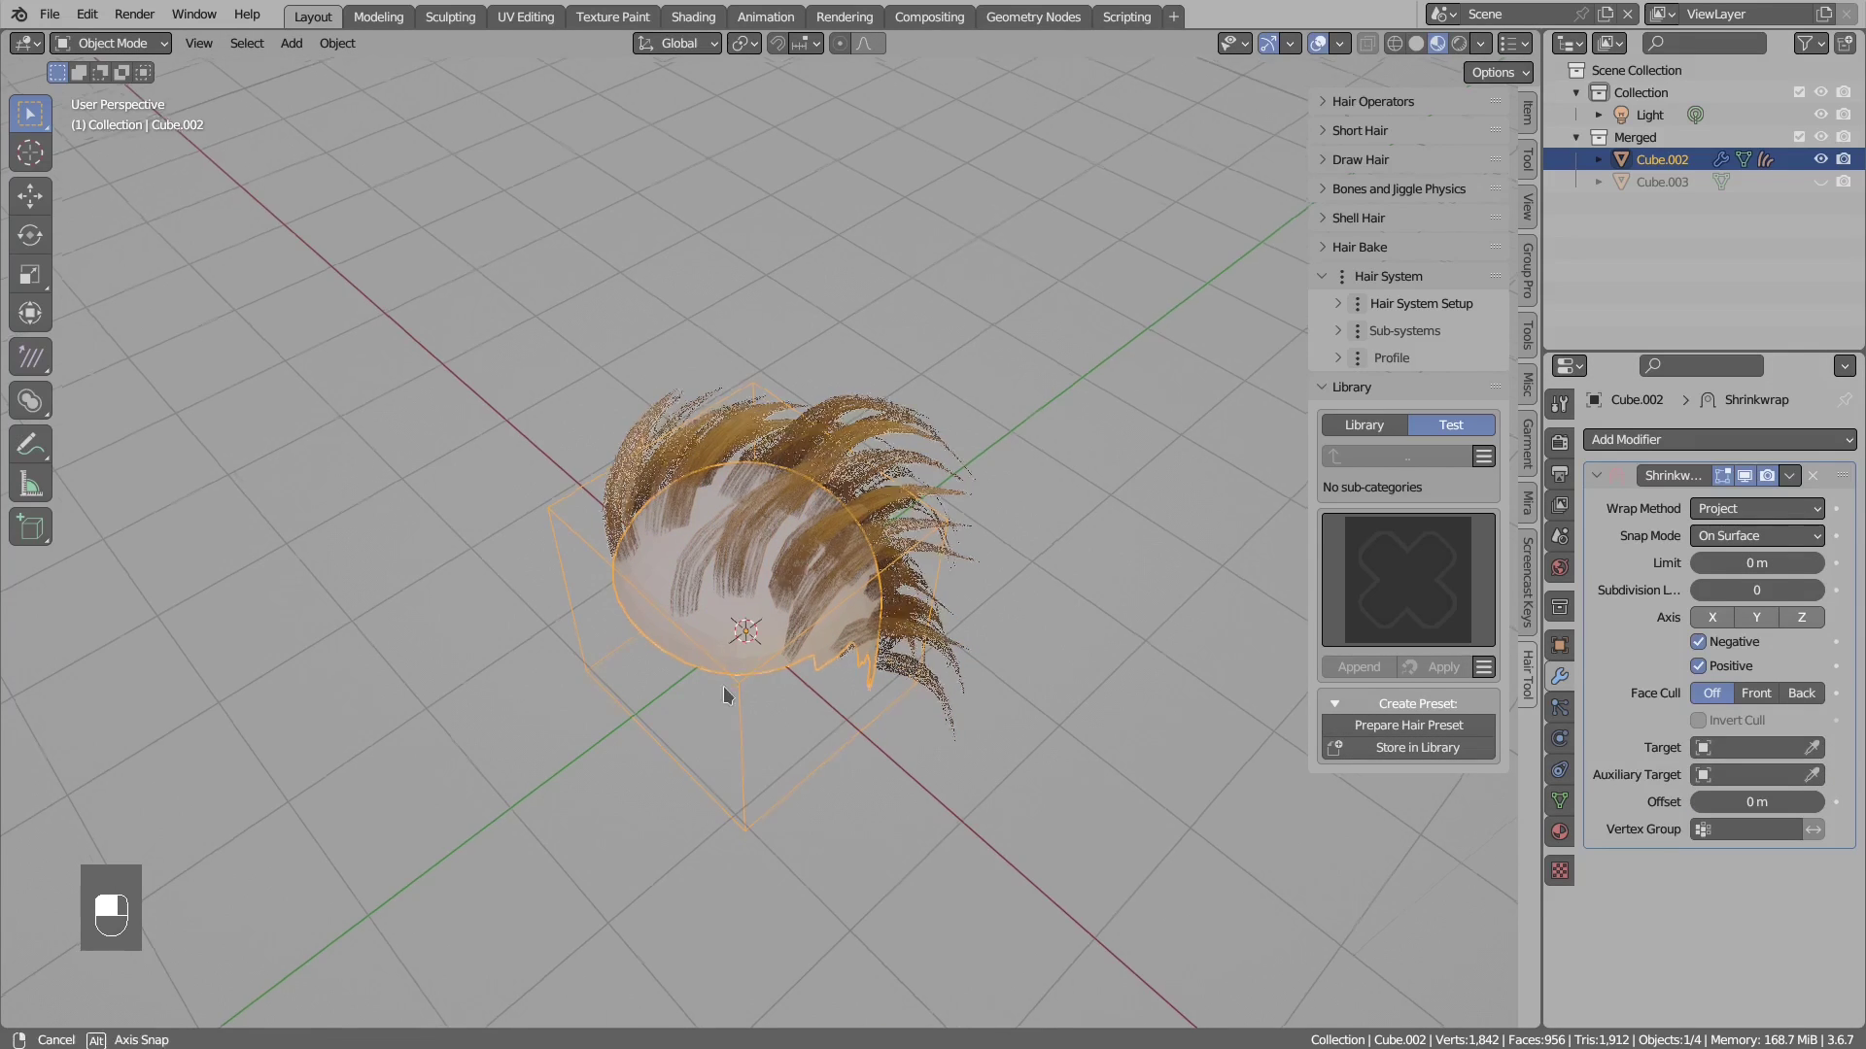
- Add GN_MeshDeform to Cube.002_hair with Object set to Cube.002
key("g")
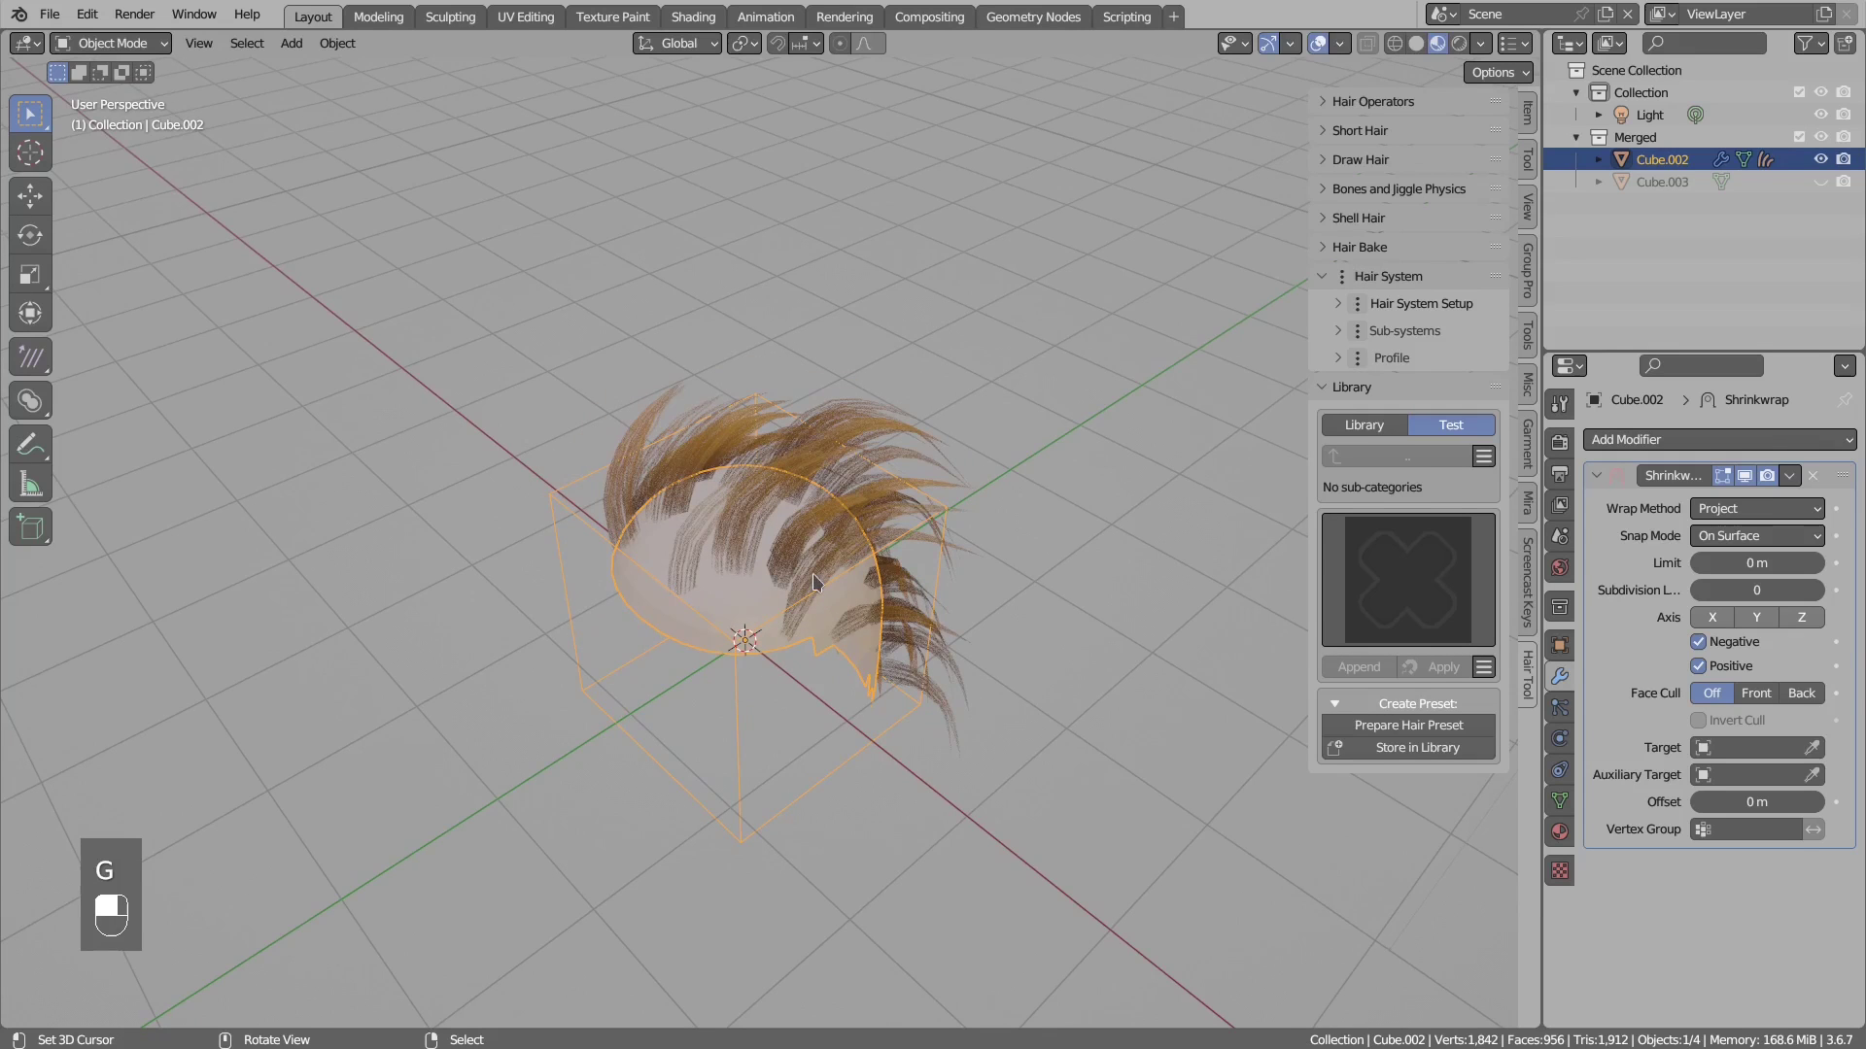
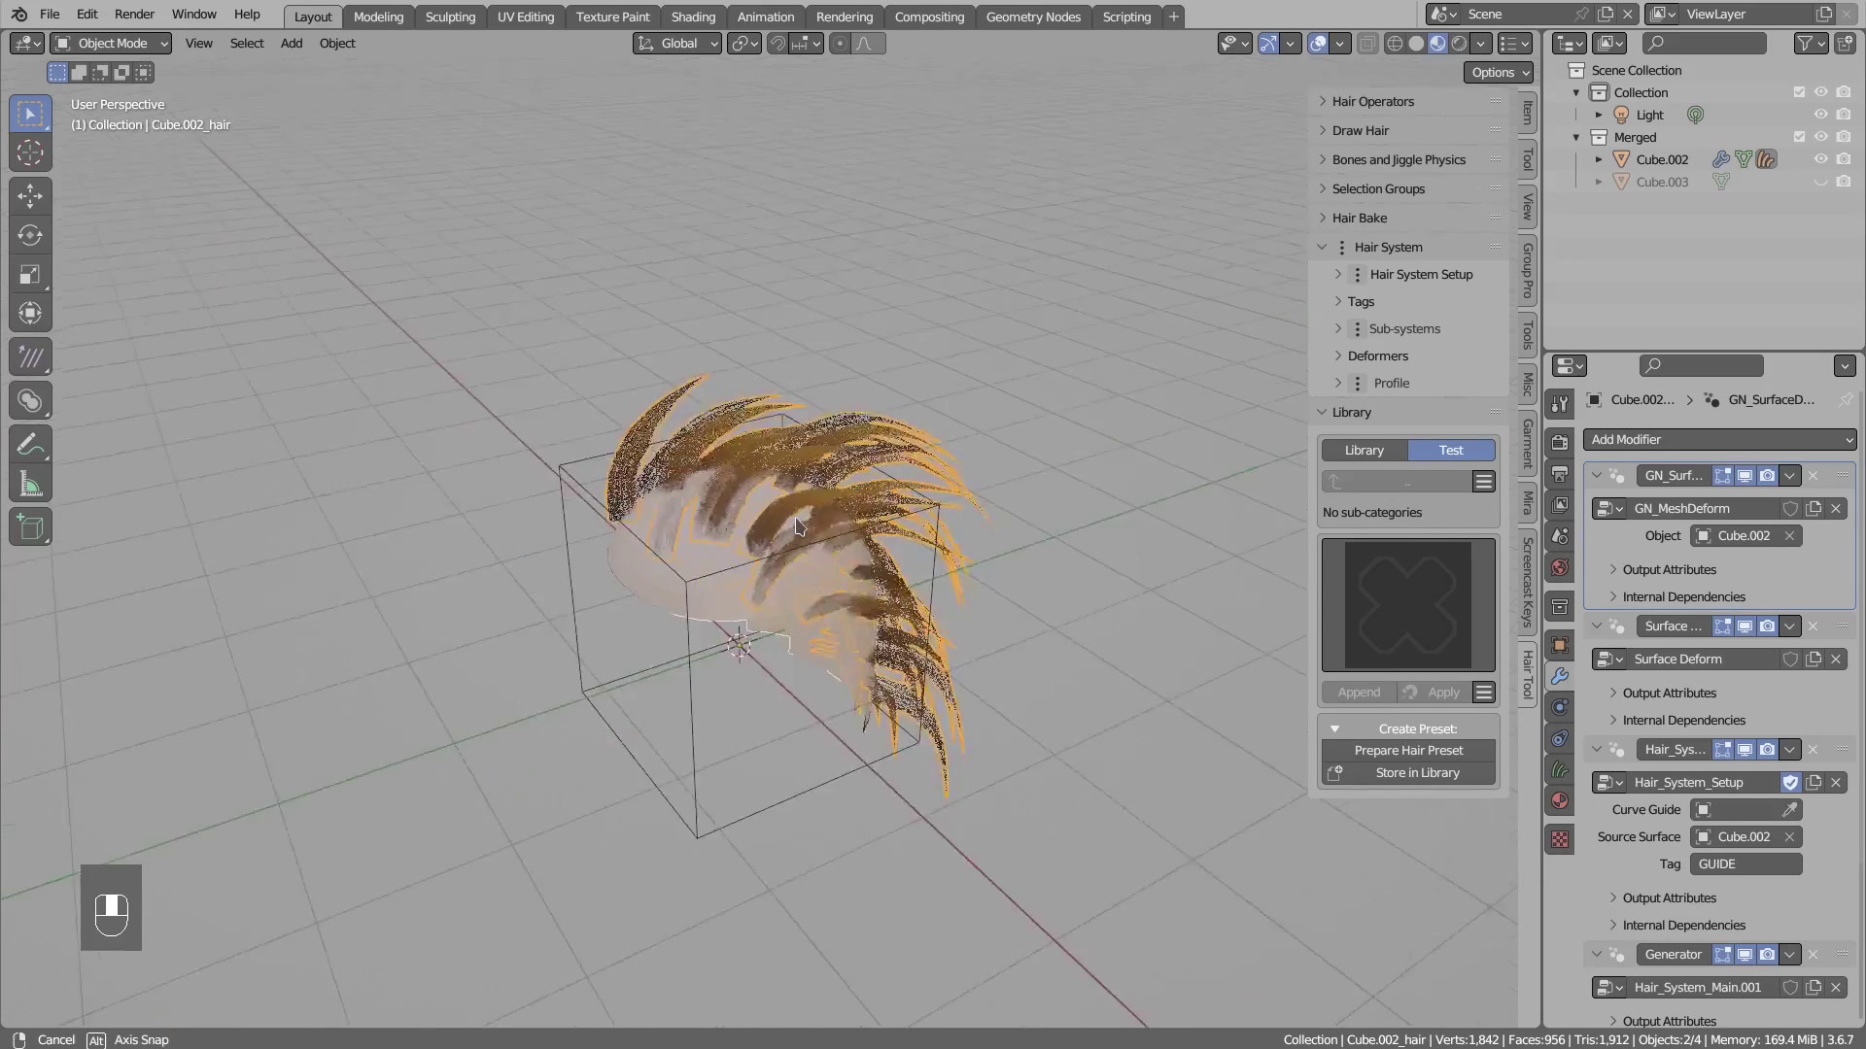
- Box-select the cube with its hair and store them as a preset in the Test library
left_click(672, 553)
left_click_drag(672, 553, 818, 454)
left_click(818, 454)
left_click_drag(818, 454, 769, 614)
left_click_drag(769, 614, 1404, 759)
left_click_drag(1404, 759, 1326, 816)
key("shift+a")
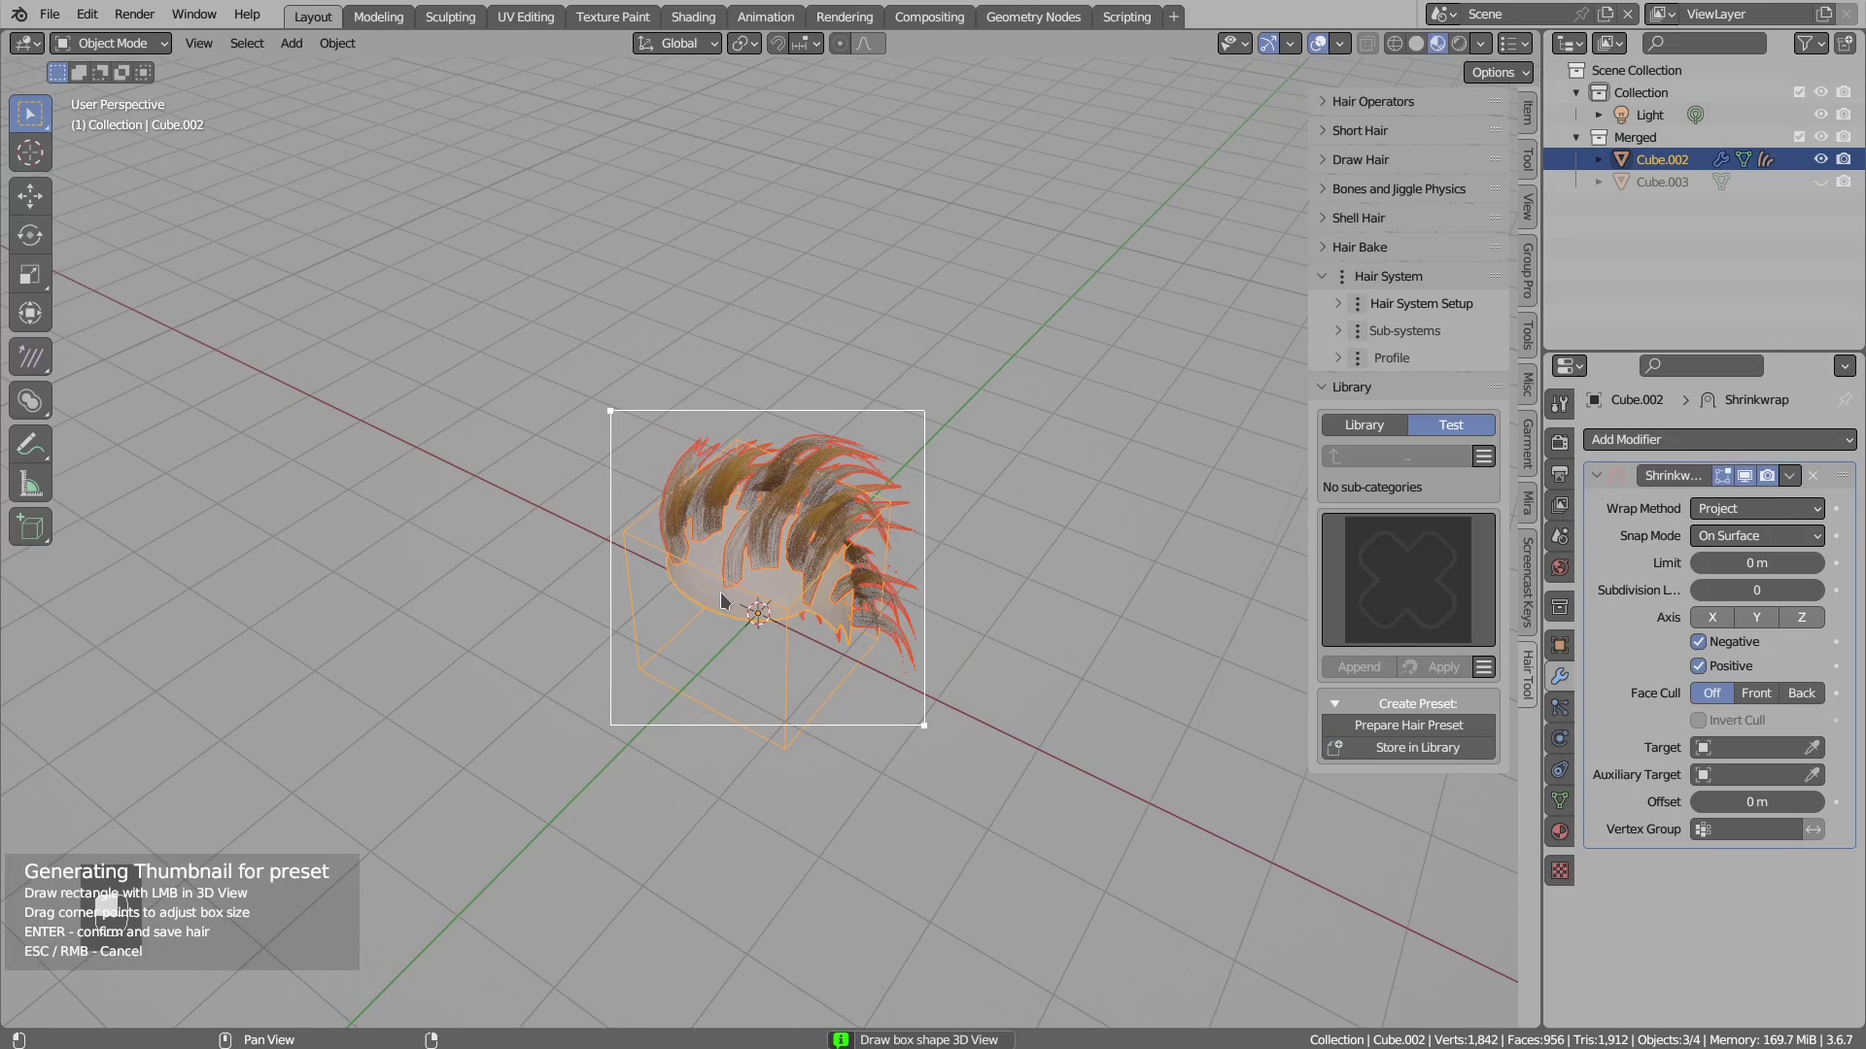
left_click_drag(728, 597, 984, 532)
key("x")
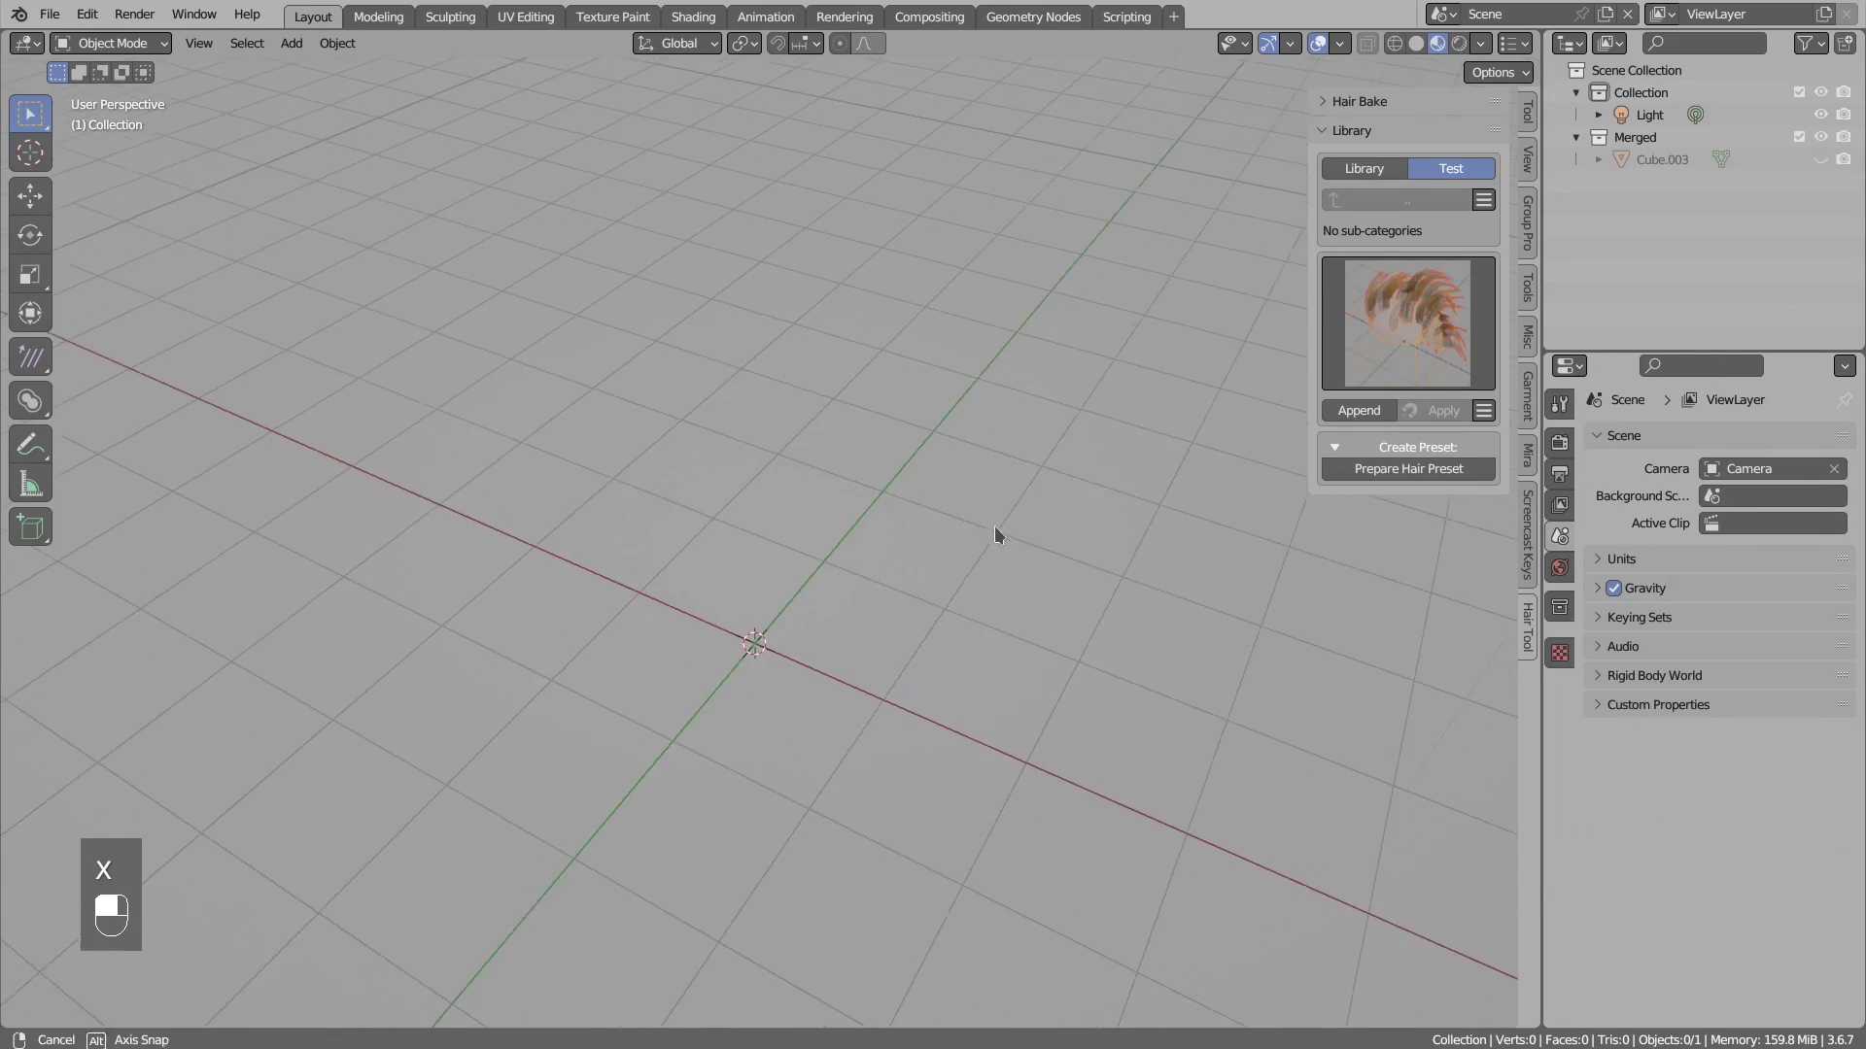
- Add a Monkey mesh, subdivide it to level 2 and scale it up
left_click_drag(1435, 318, 1369, 411)
left_click_drag(1369, 410, 998, 645)
middle_click(754, 599)
right_click(754, 600)
key("shift+a")
key("s")
left_click_drag(998, 646, 895, 555)
key("ctrl+2")
key("s")
key("g")
- Append the Test preset and move the AAA cap along Y onto Suzanne's head
left_click(795, 608)
left_click(764, 597)
left_click(766, 753)
left_click_drag(765, 752, 734, 594)
key("g")
key("g")
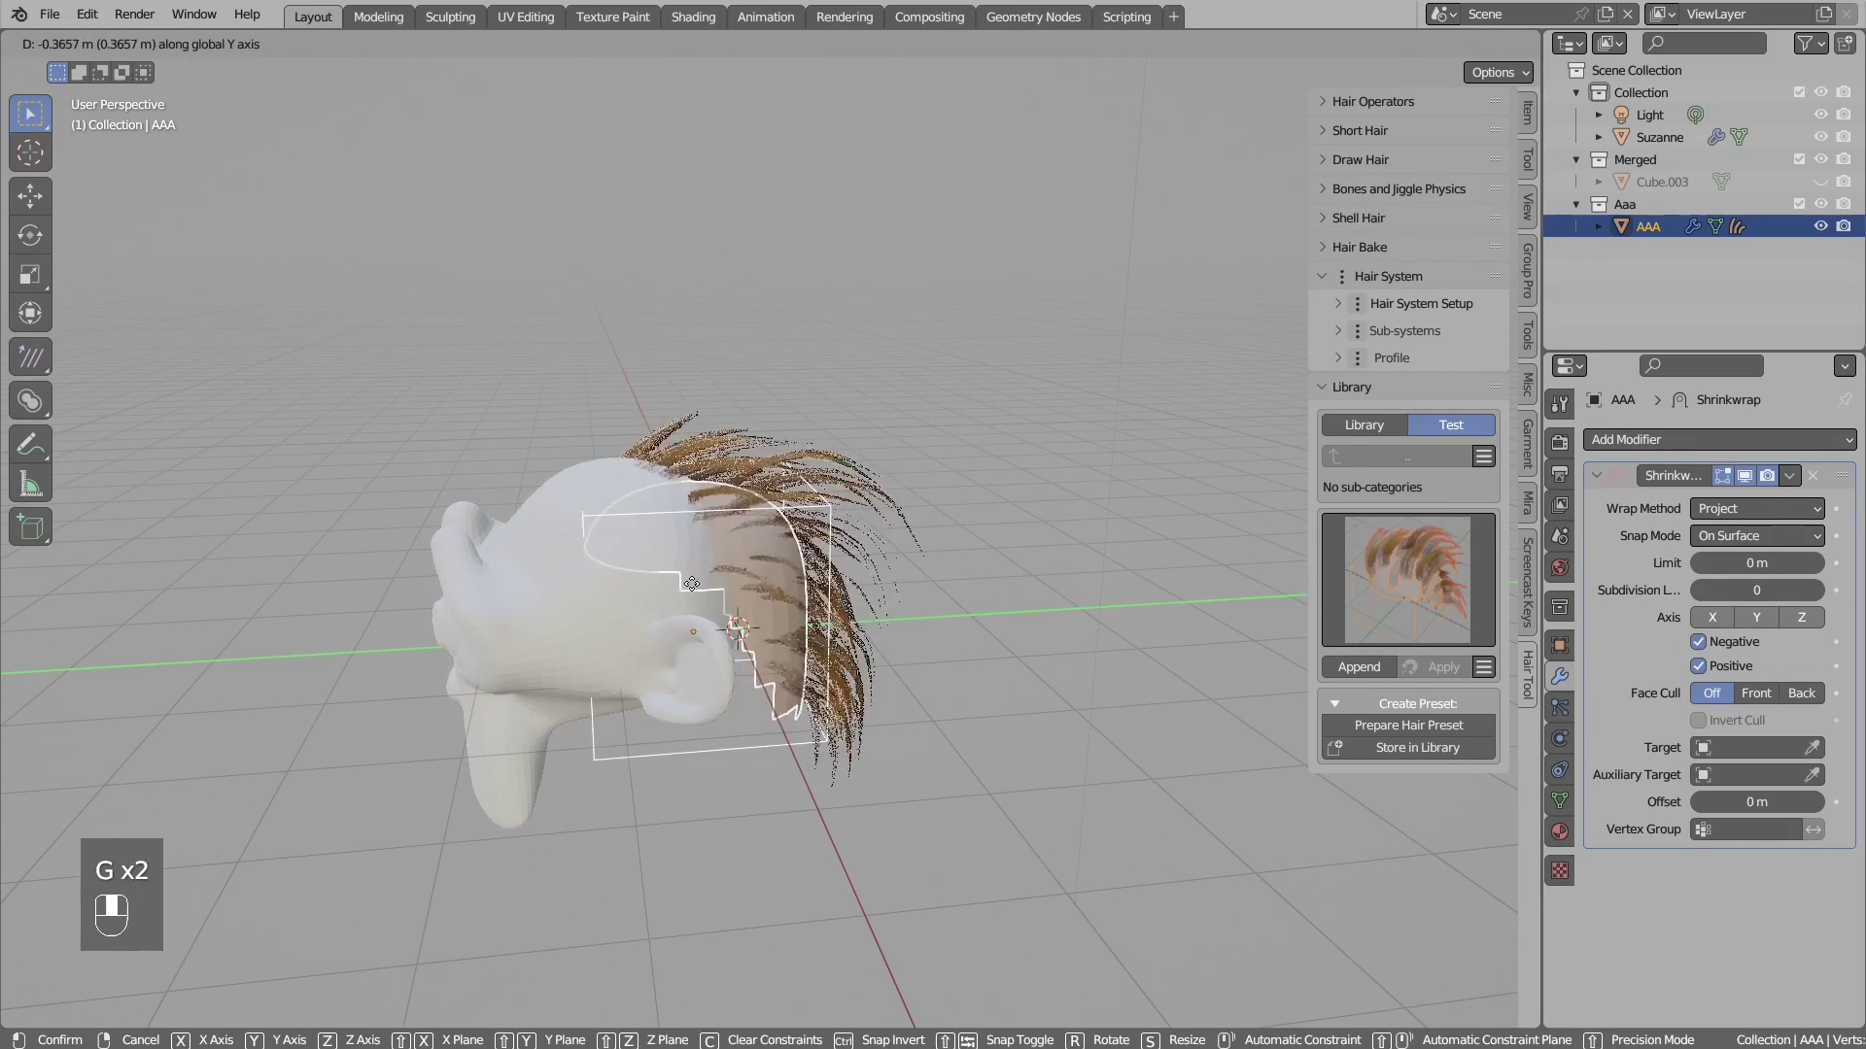
key("g")
key("g")
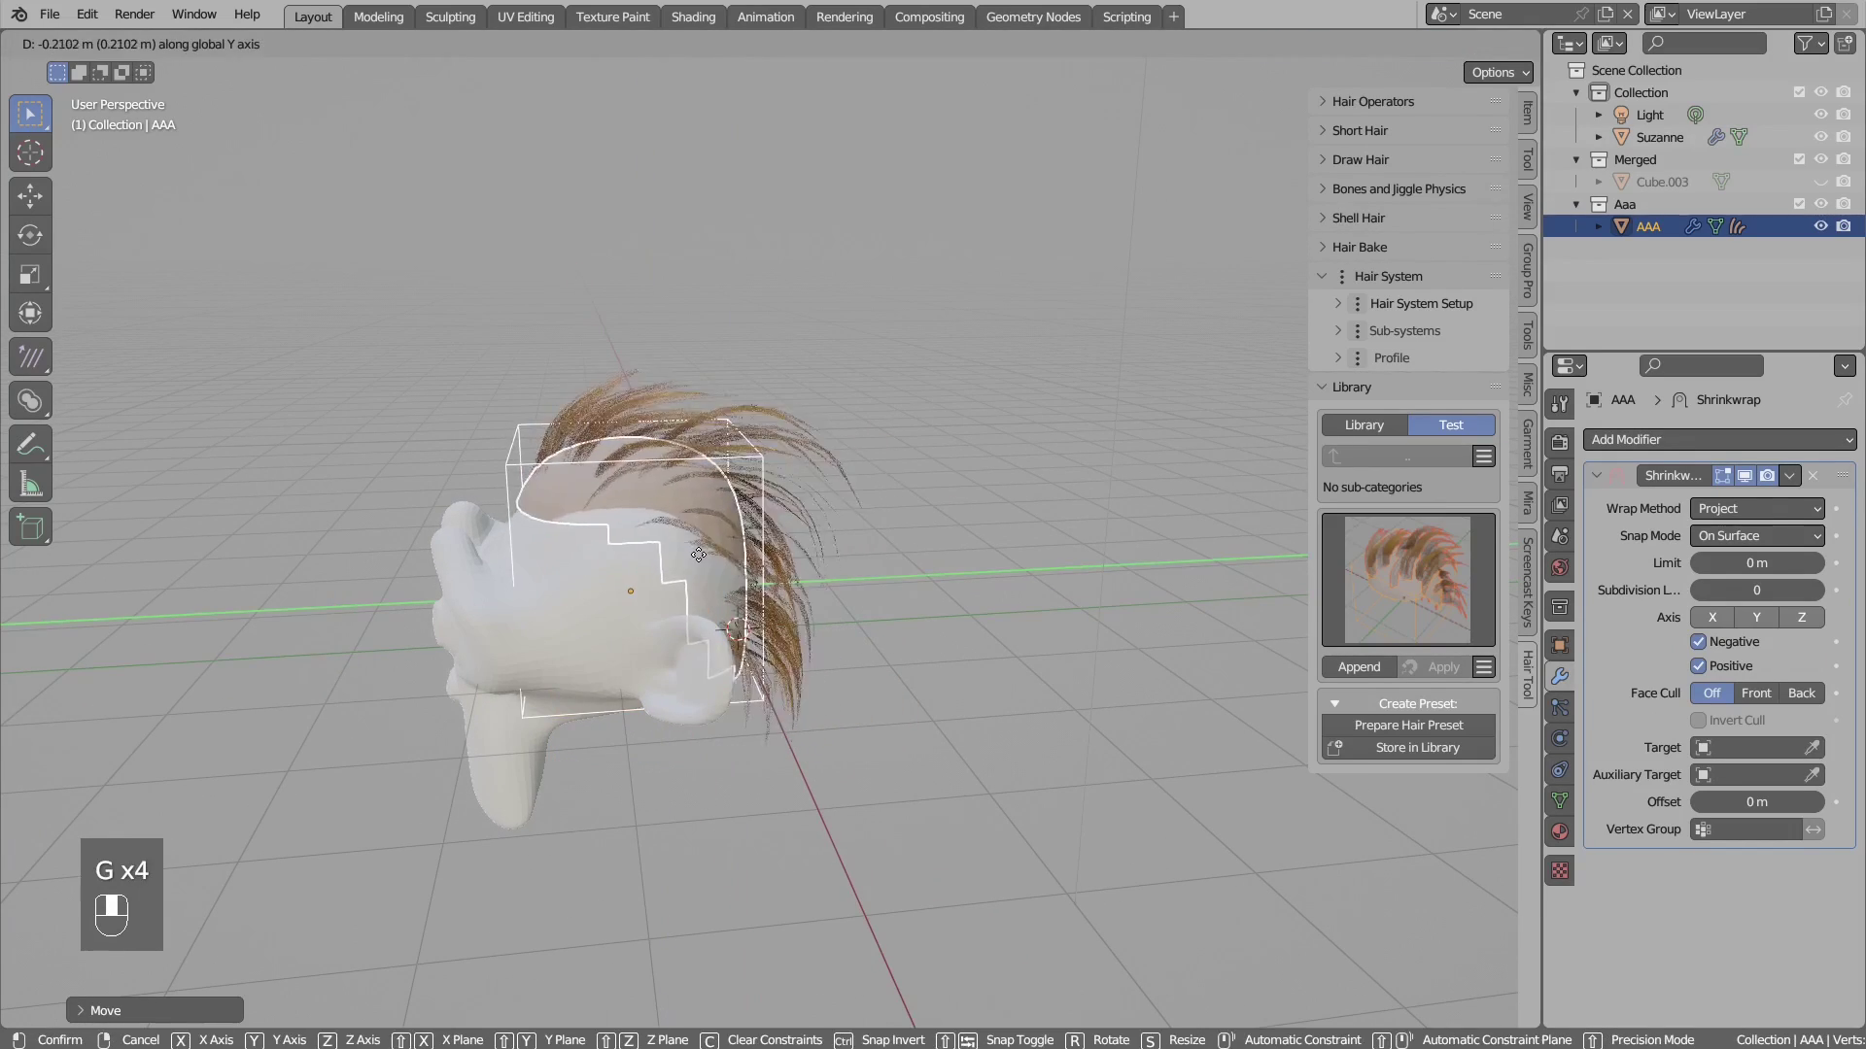
left_click_drag(668, 484, 1796, 752)
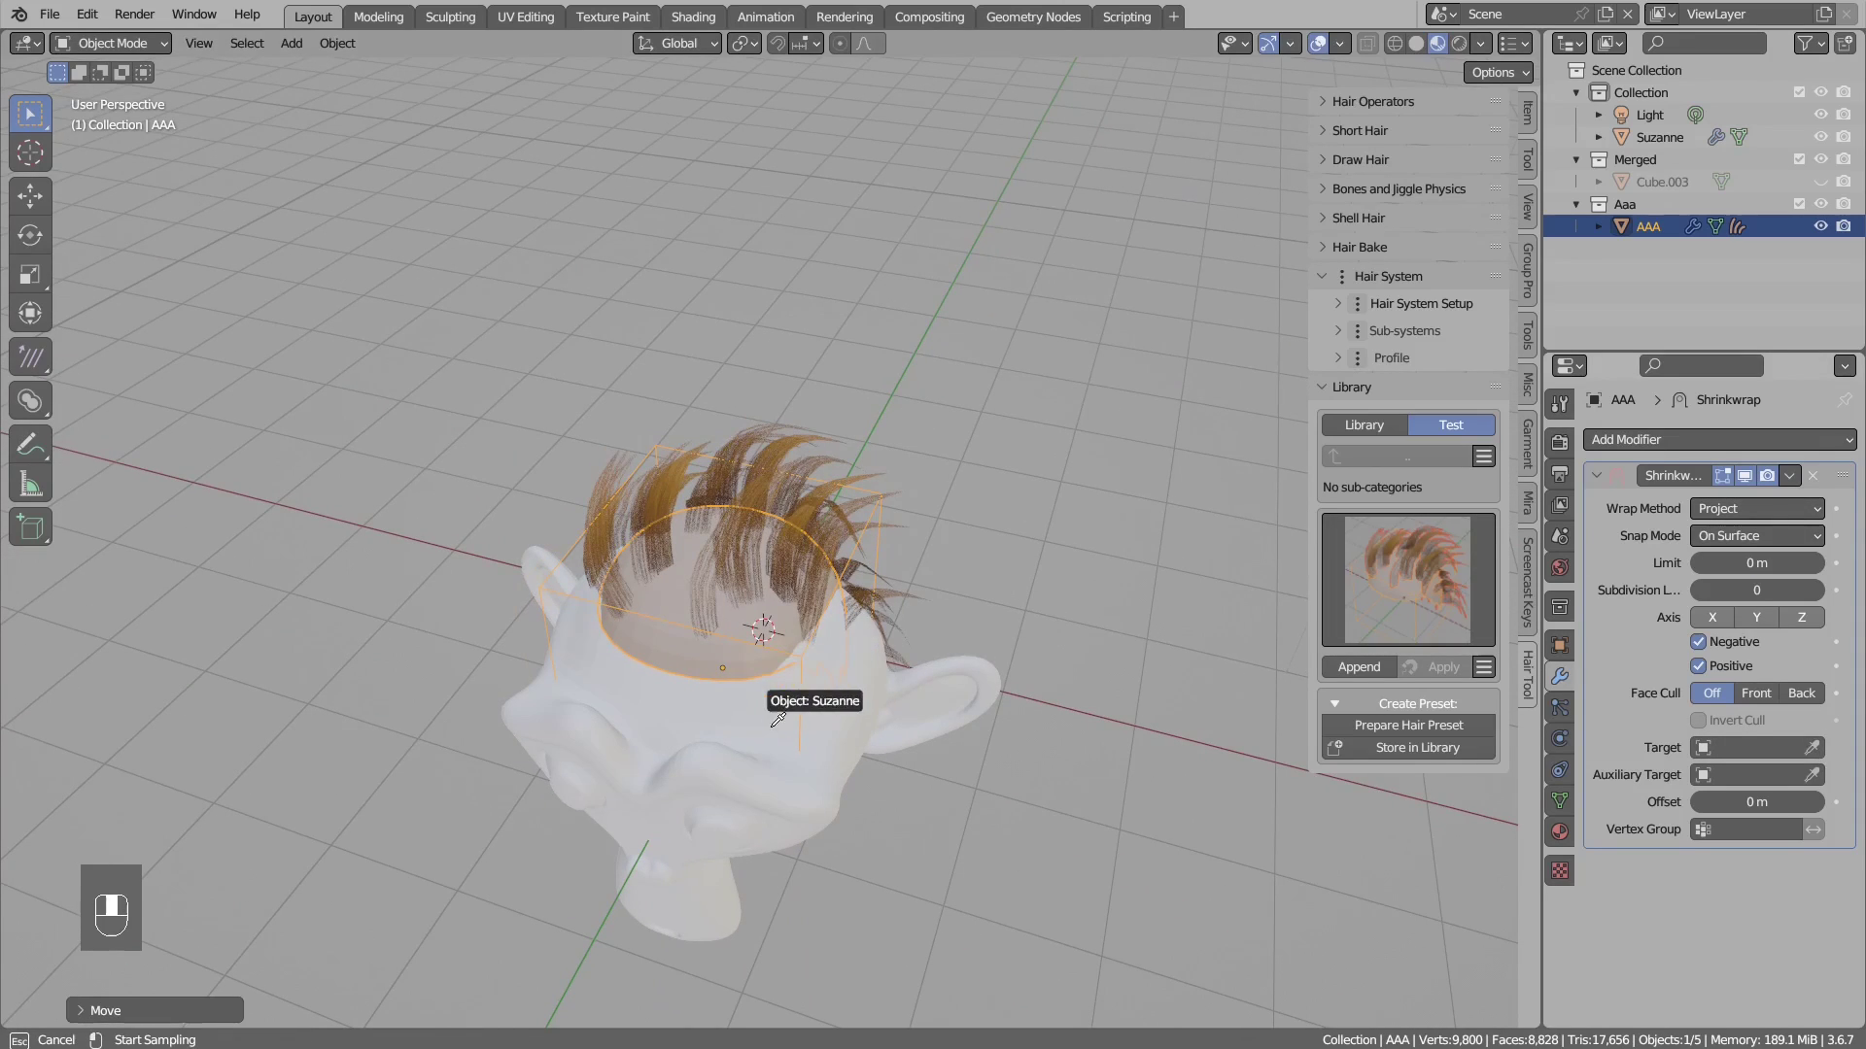
- Set the AAA cage's Shrinkwrap Target to Suzanne with the eyedropper
left_click_drag(825, 619, 1448, 675)
key("g")
key("g")
left_click_drag(1448, 675, 248, 1004)
left_click_drag(247, 1004, 800, 457)
left_click(800, 458)
- Apply the stored preset from the library panel to grow the hair on Suzanne
left_click_drag(799, 459, 568, 642)
left_click(568, 642)
left_click_drag(568, 643, 589, 601)
left_click(588, 601)
left_click_drag(589, 601, 747, 798)
left_click(747, 797)
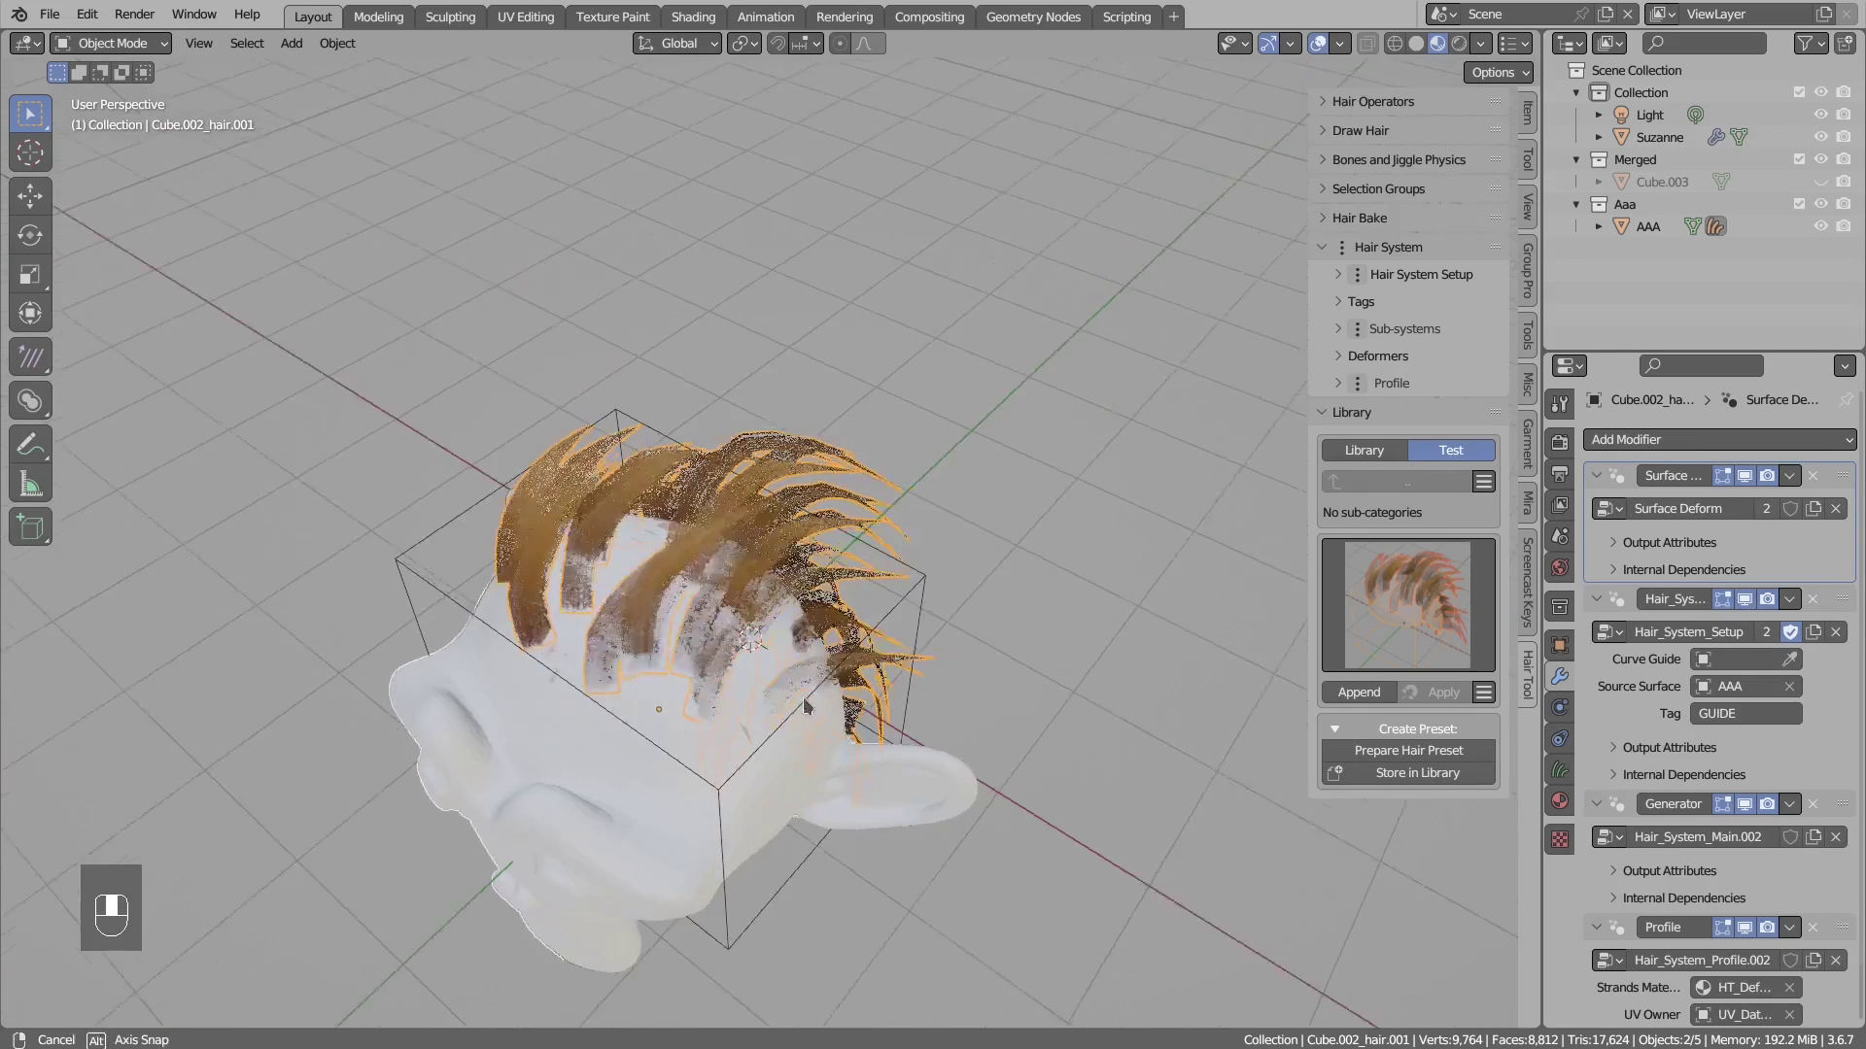
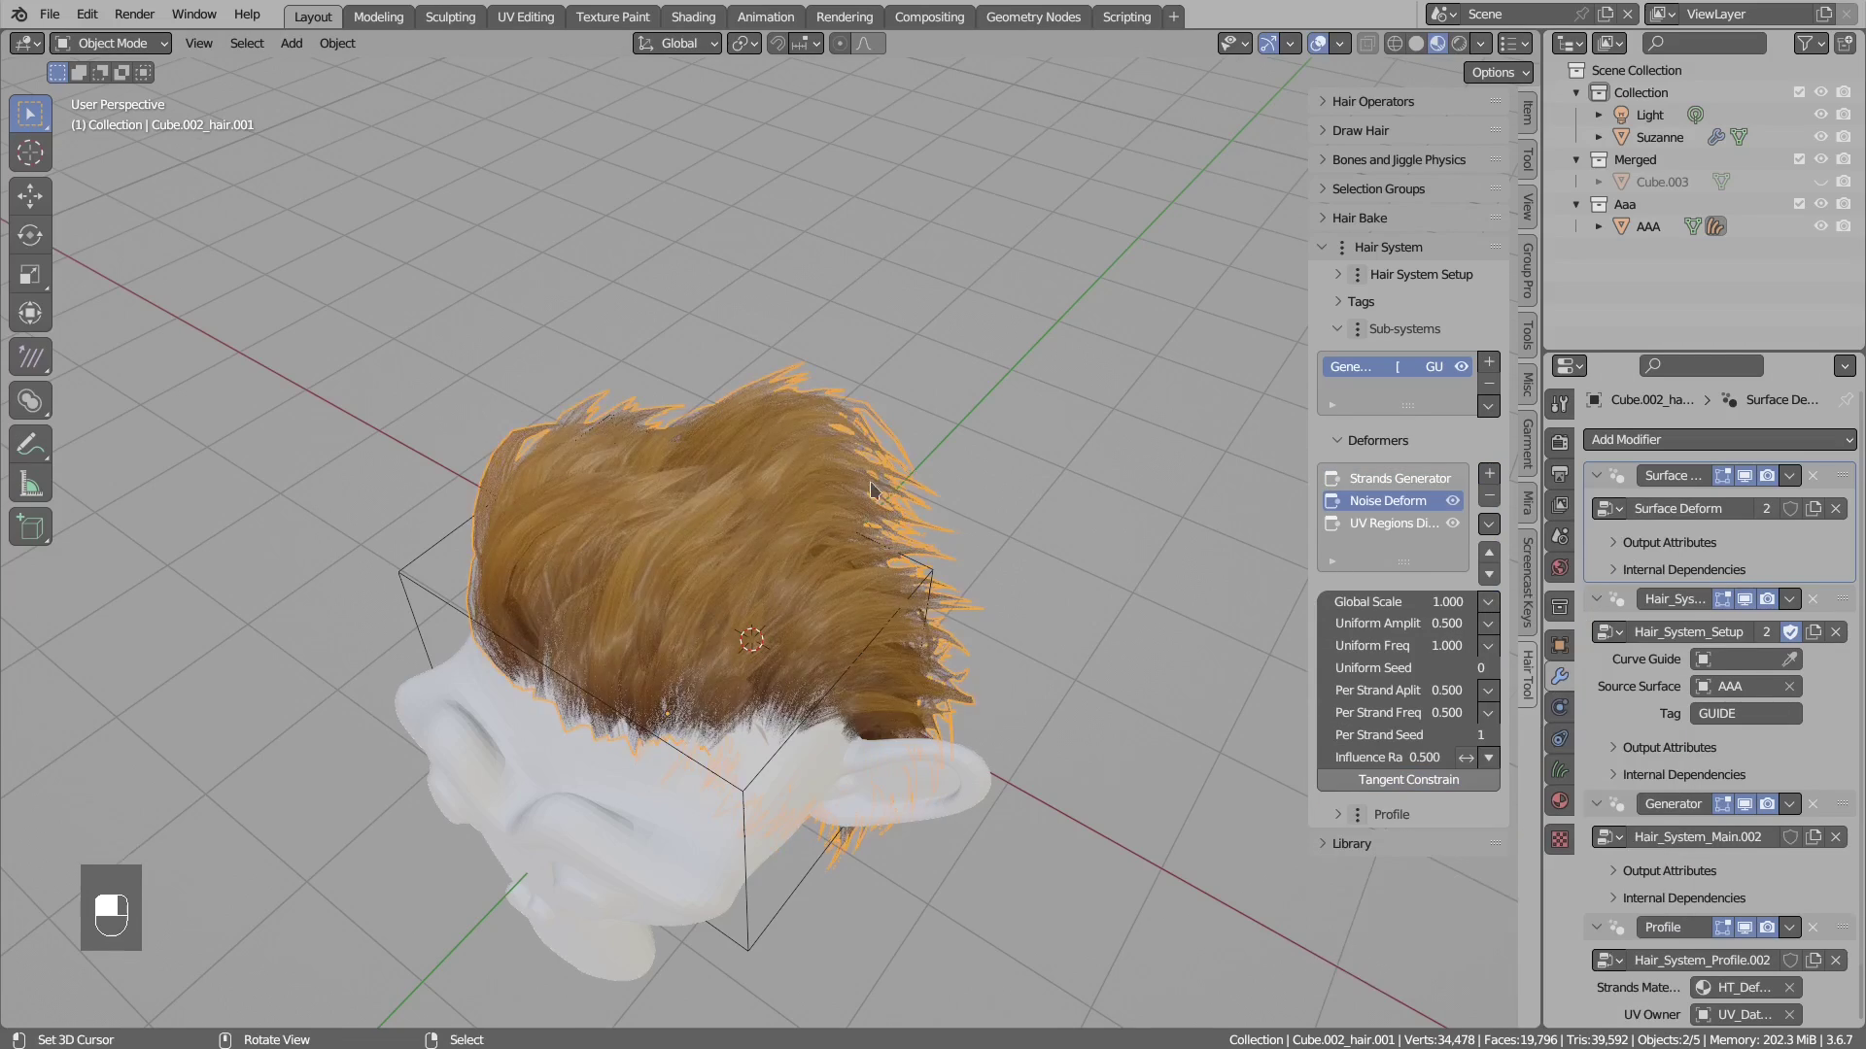
- Add a Noise Deform deformer to Suzanne's hair in Hair System Deformers
key("alt+a")
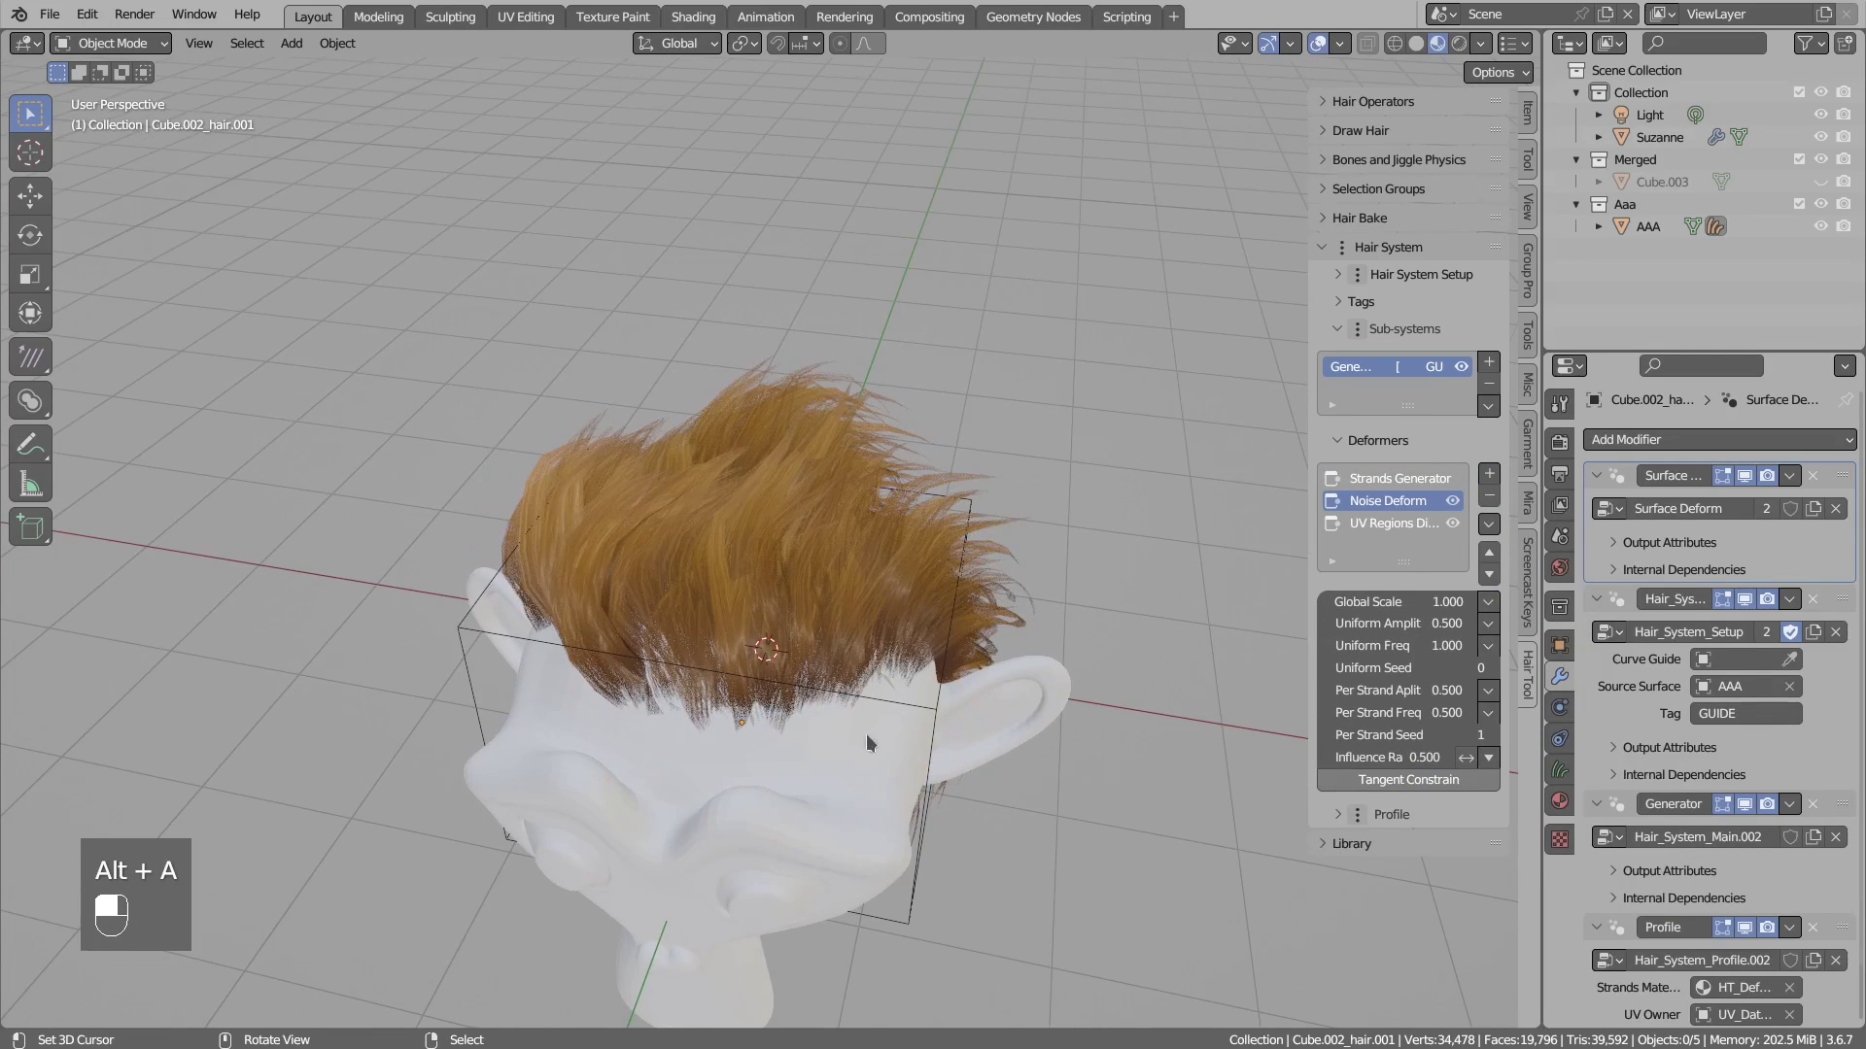